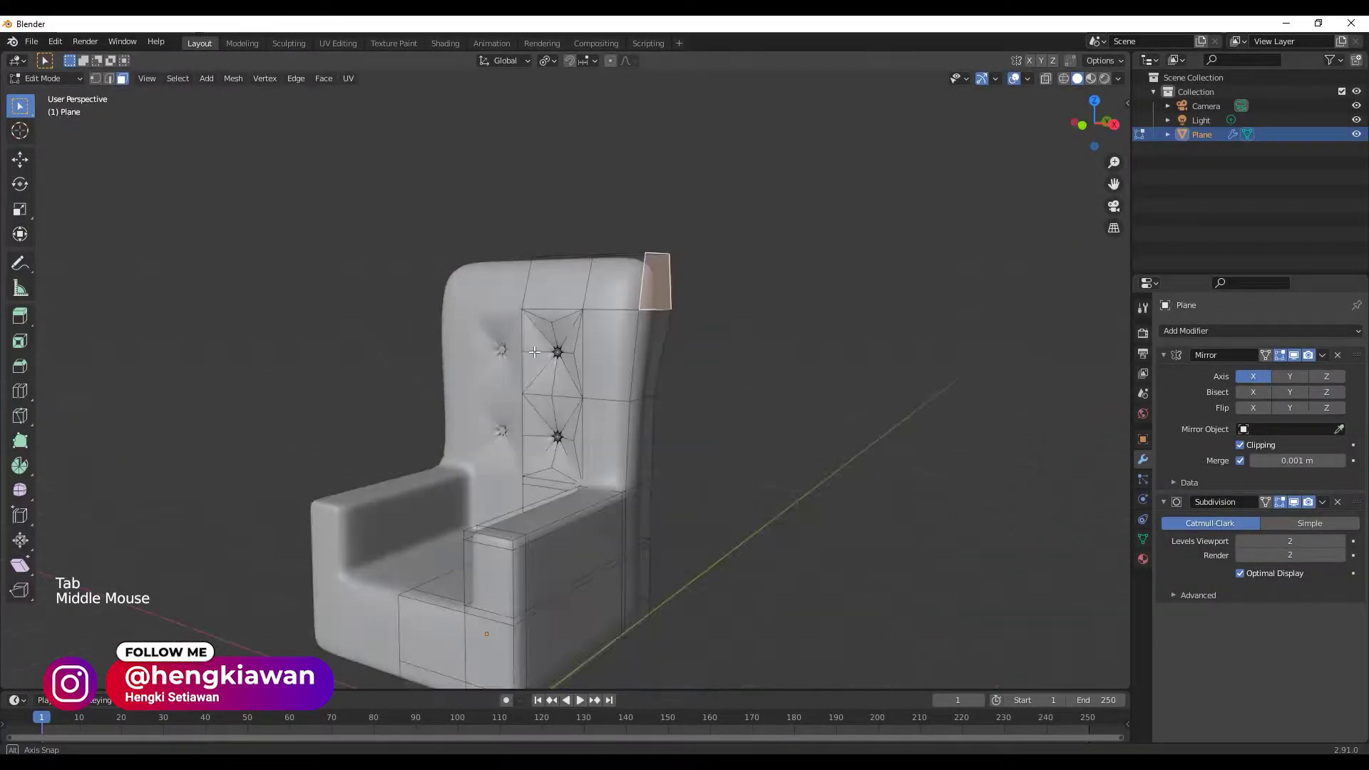
# From a front view, select the vertices along the chair's outer side.
pyautogui.middleClick(730, 476)
pyautogui.scroll(-3)
pyautogui.middleClick(675, 546)
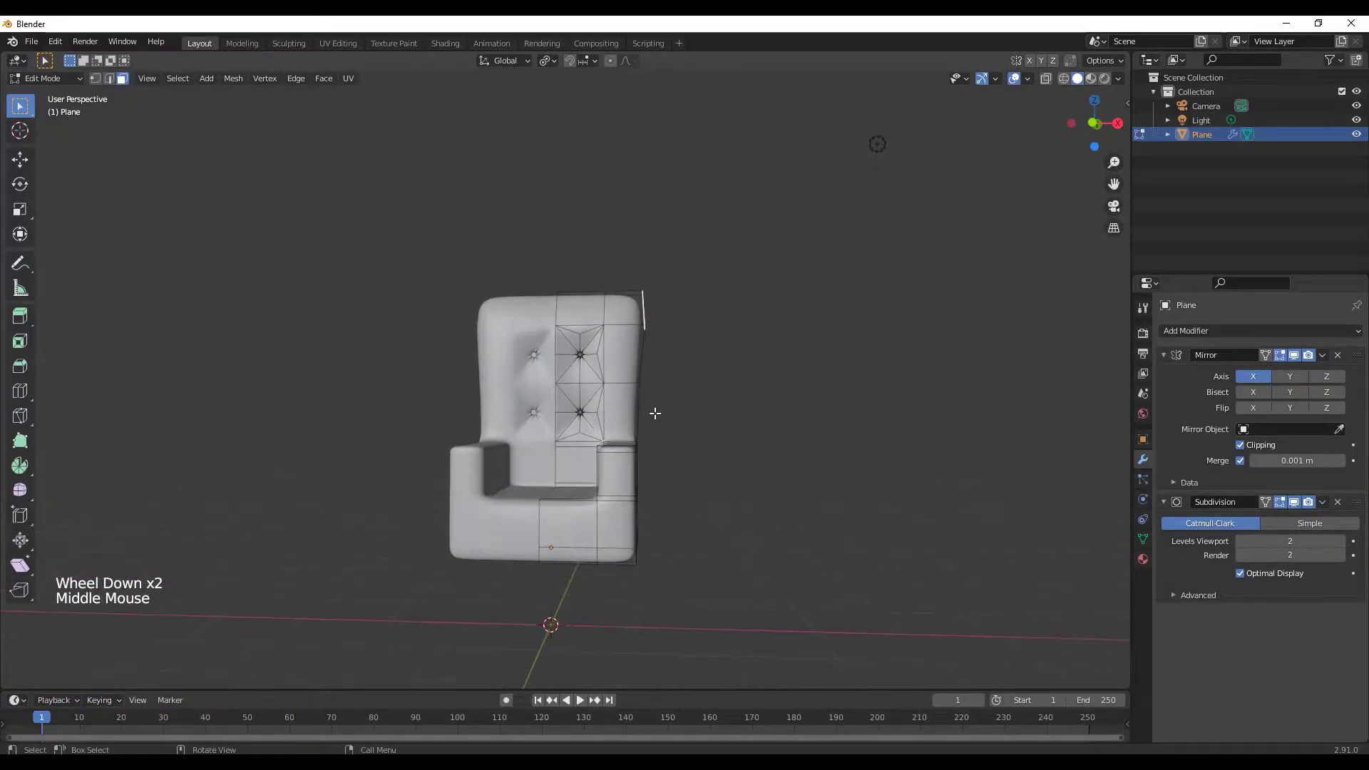
pyautogui.click(100, 85)
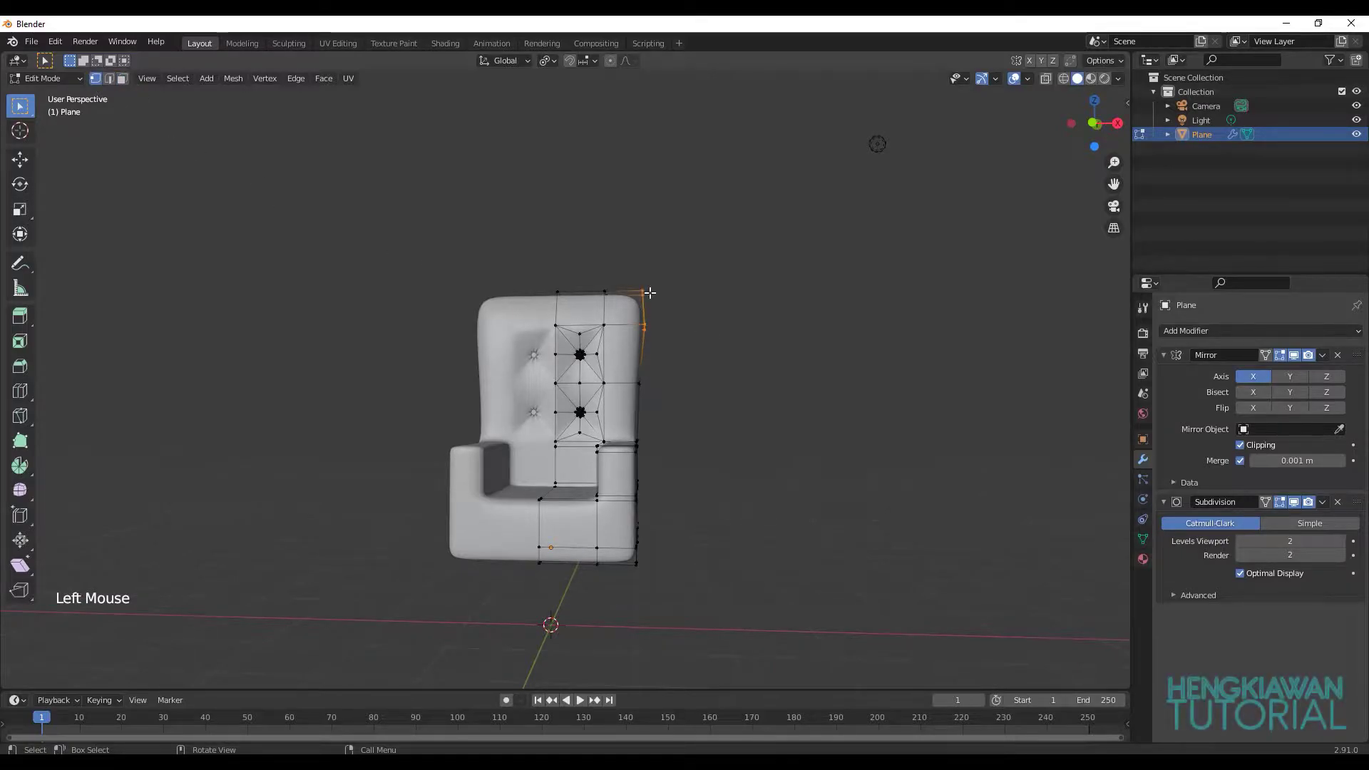
pyautogui.click(631, 344)
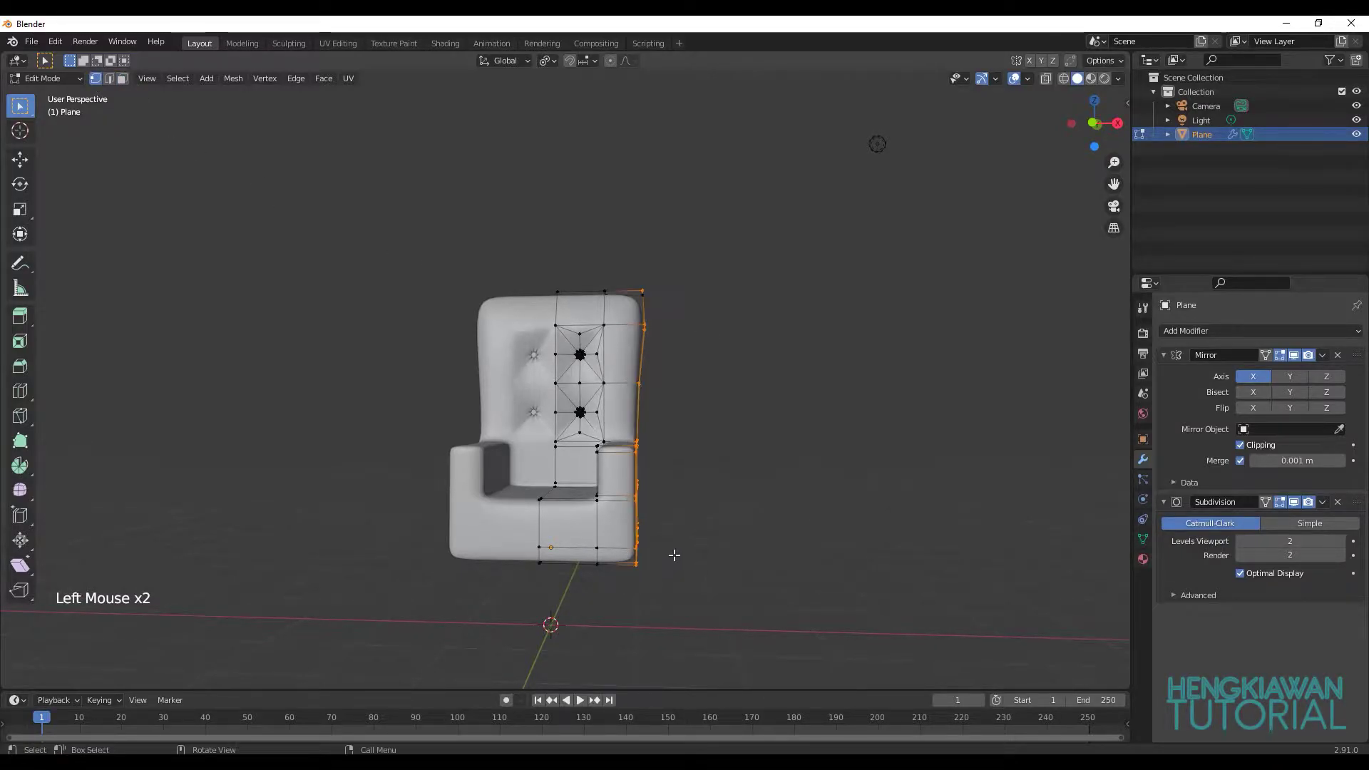
# Shift the selected side vertices slightly inward along X and leave mesh editing.
pyautogui.press('g')
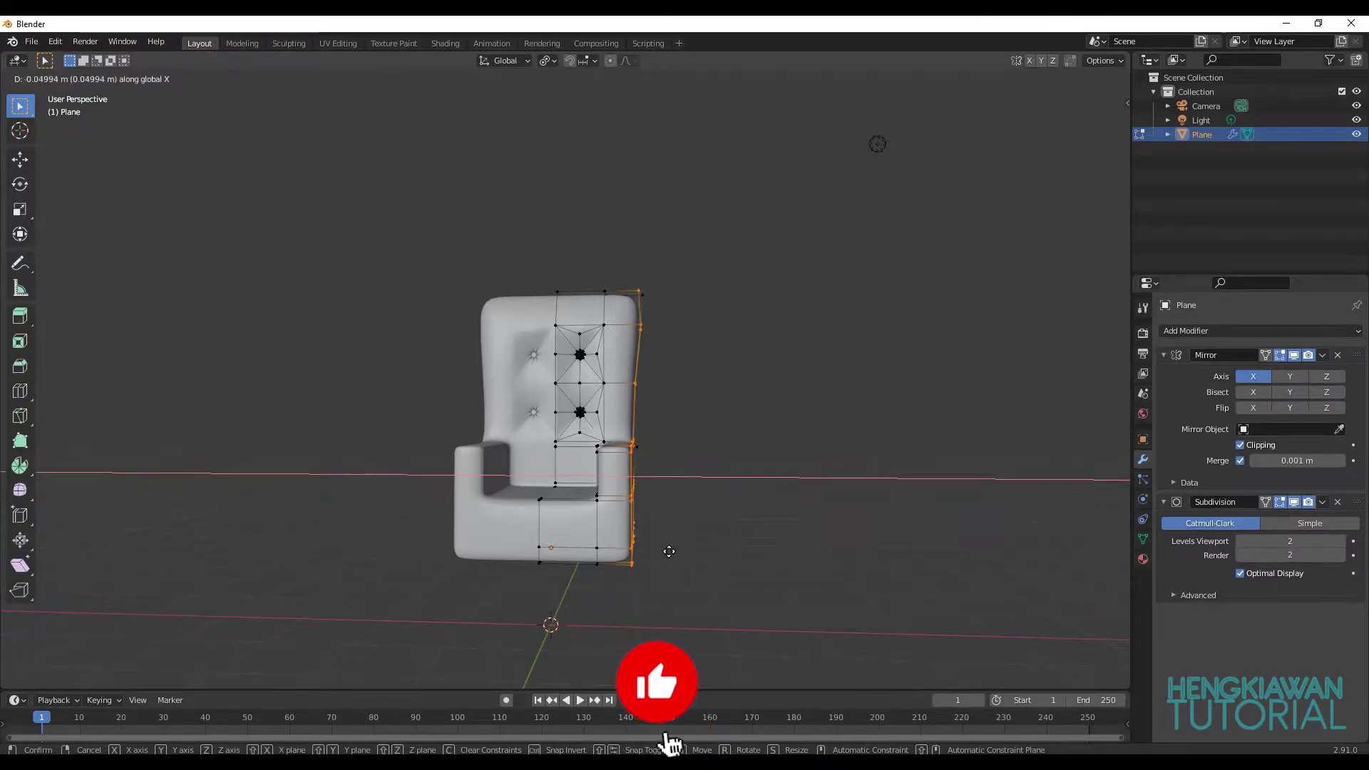
pyautogui.press('ctrl+z')
pyautogui.press('ctrl+z')
pyautogui.press('ctrl+z')
pyautogui.press('ctrl+z')
# In wireframe, re-enter mesh editing and select the whole outer side column through the mesh.
pyautogui.press('z')
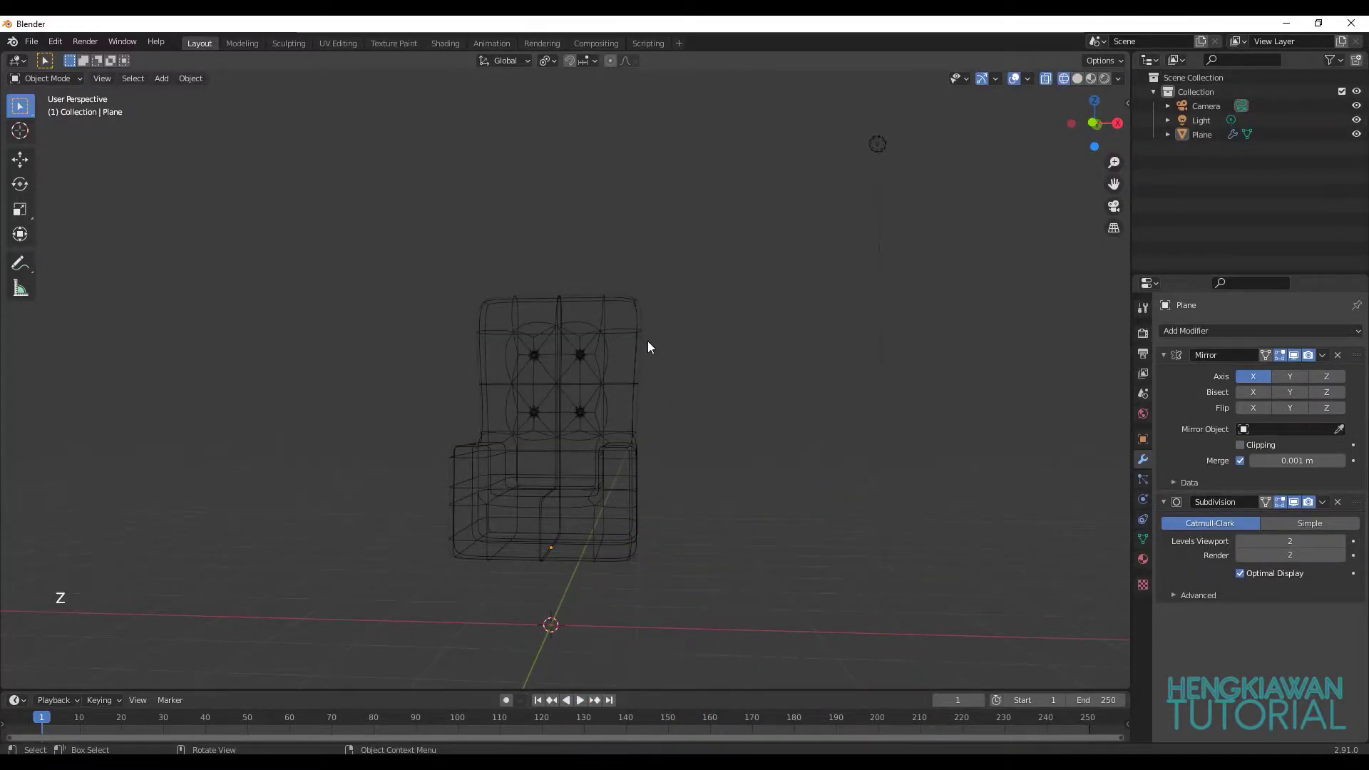
pyautogui.press('Tab')
pyautogui.click(654, 337)
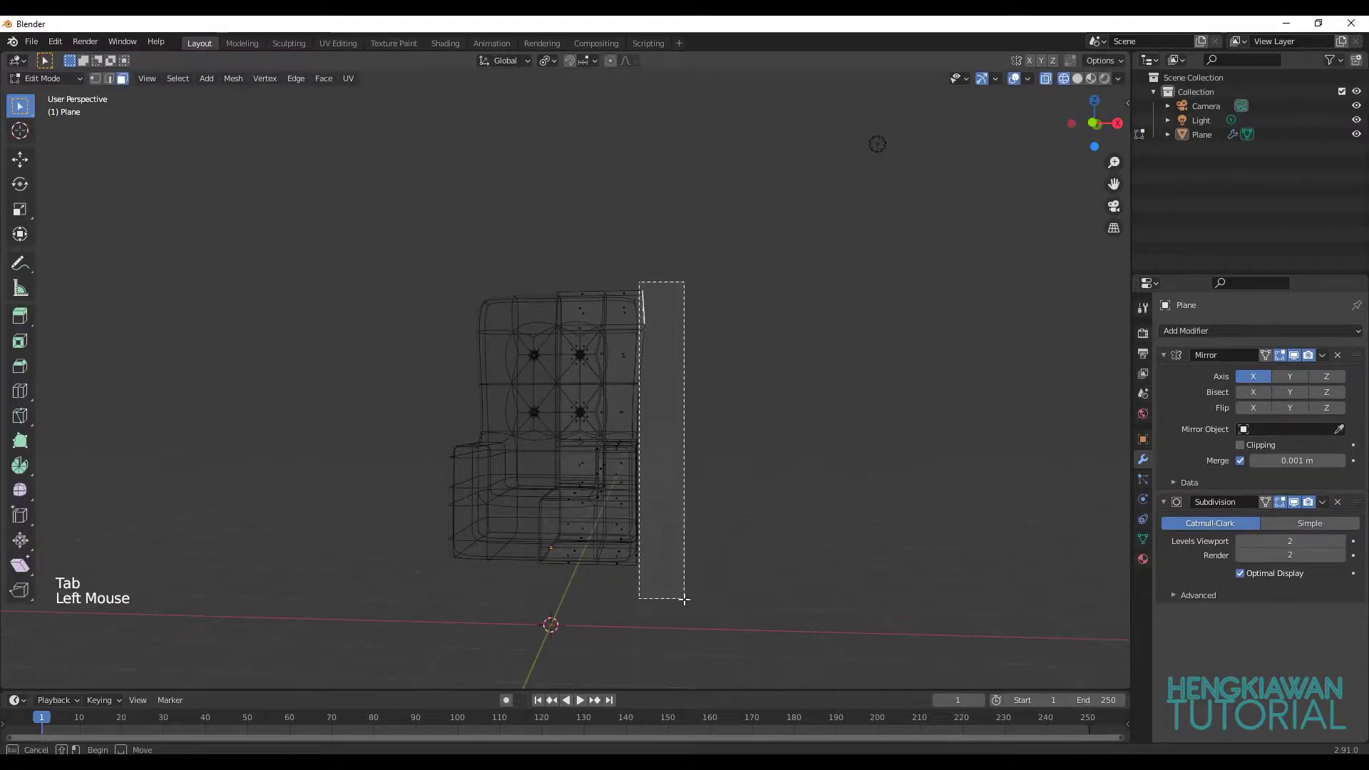
pyautogui.click(719, 456)
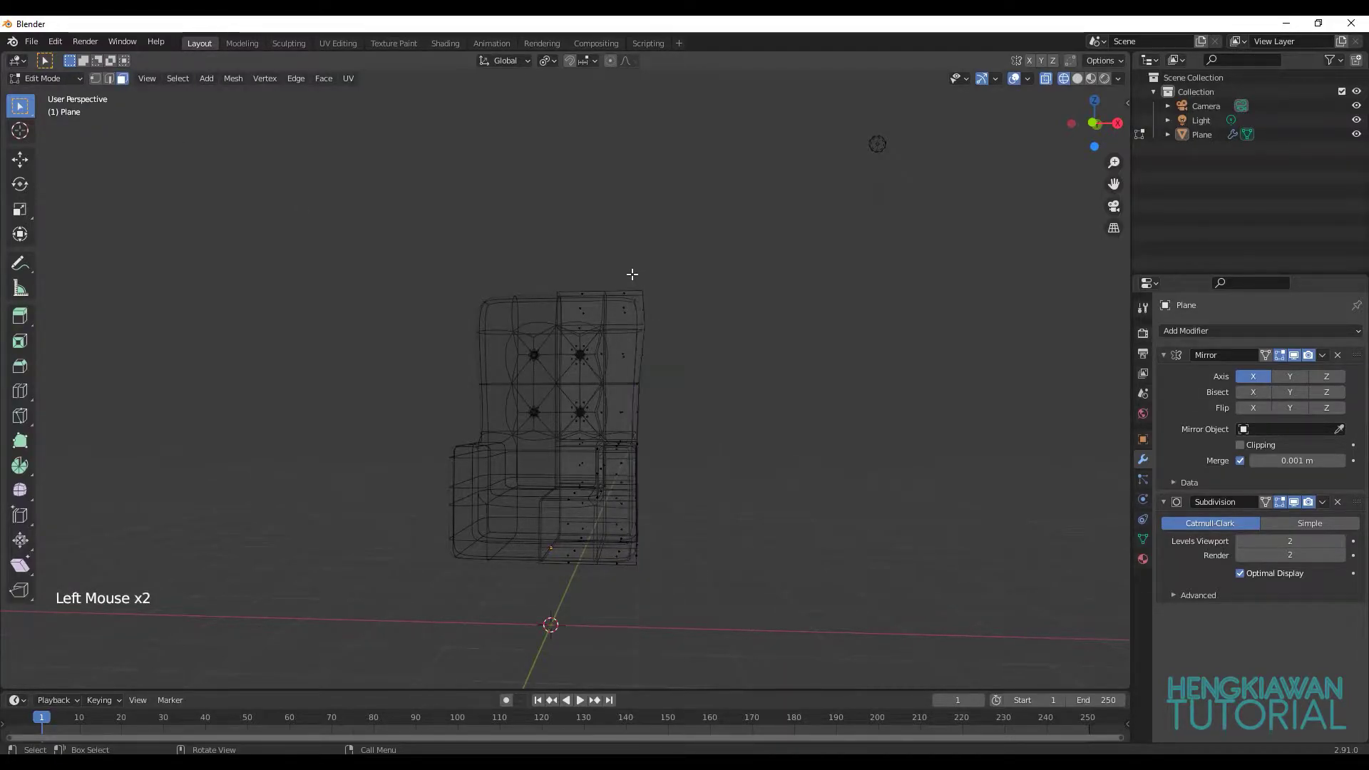
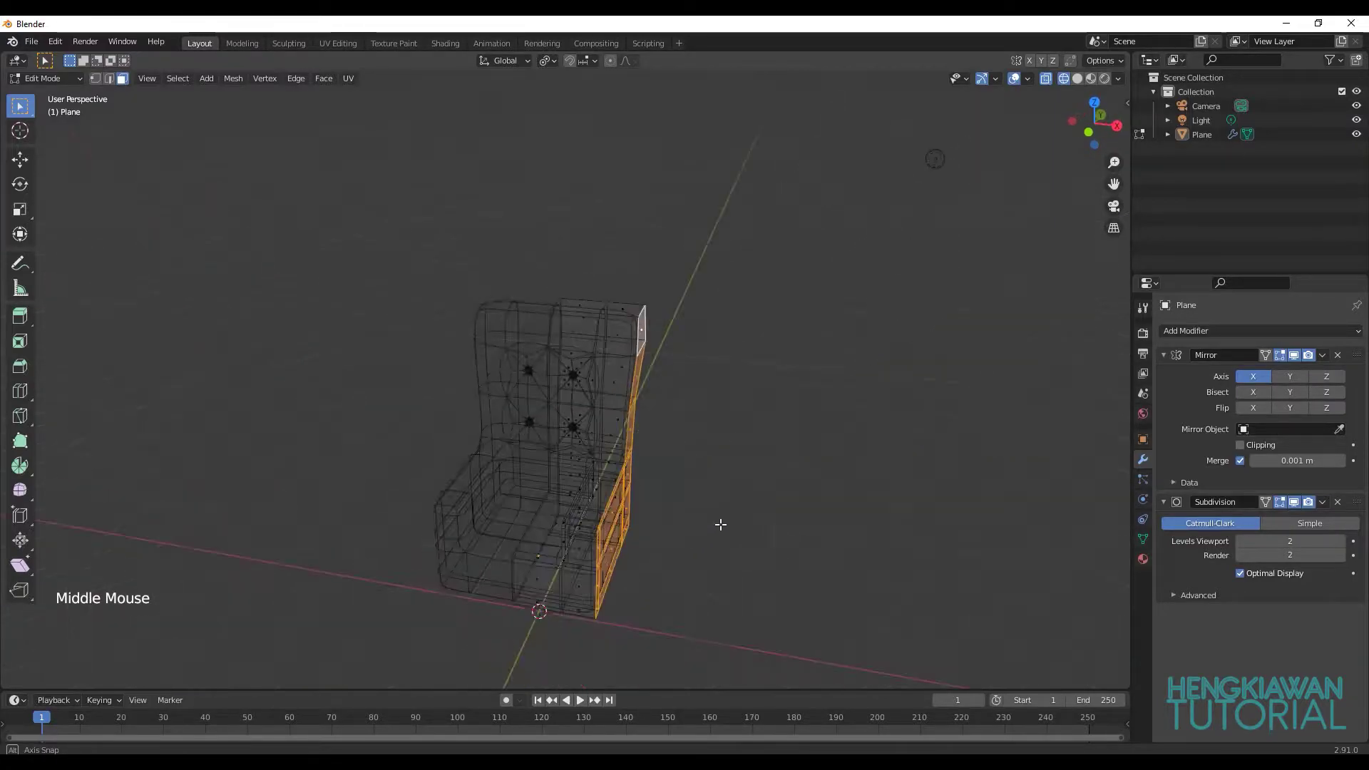
pyautogui.click(101, 84)
pyautogui.middleClick(694, 321)
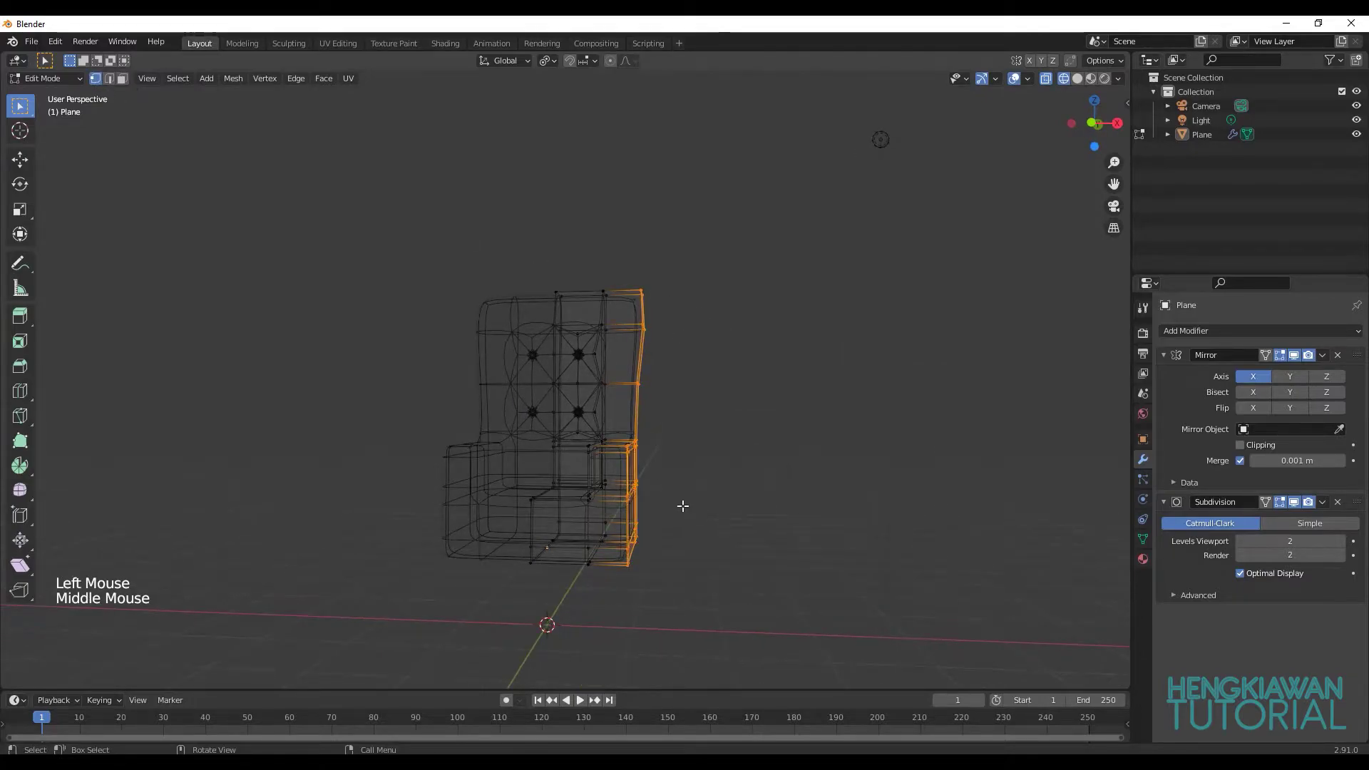
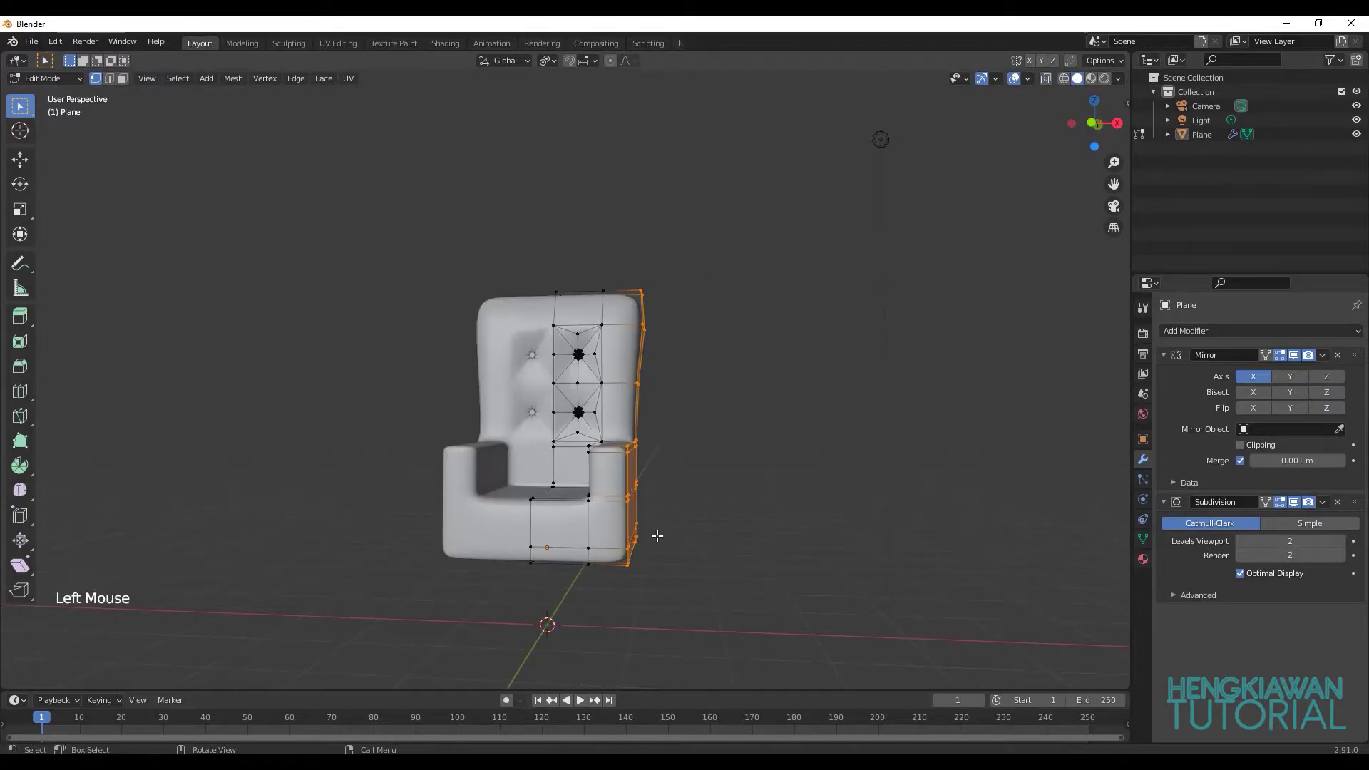
# Slide the side column inward along X and inspect the narrower chair in object mode.
pyautogui.press('g')
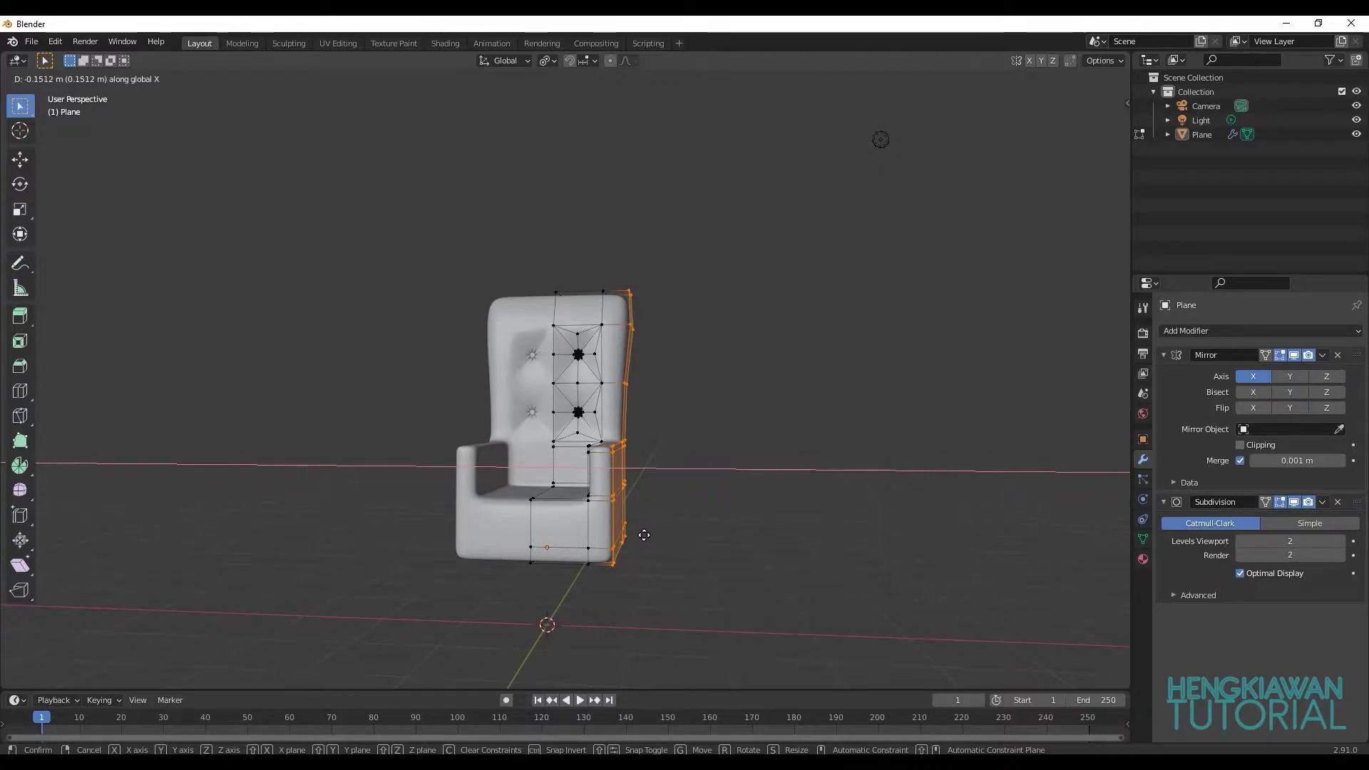
pyautogui.middleClick(679, 511)
pyautogui.press('Tab')
pyautogui.scroll(3)
pyautogui.middleClick(646, 497)
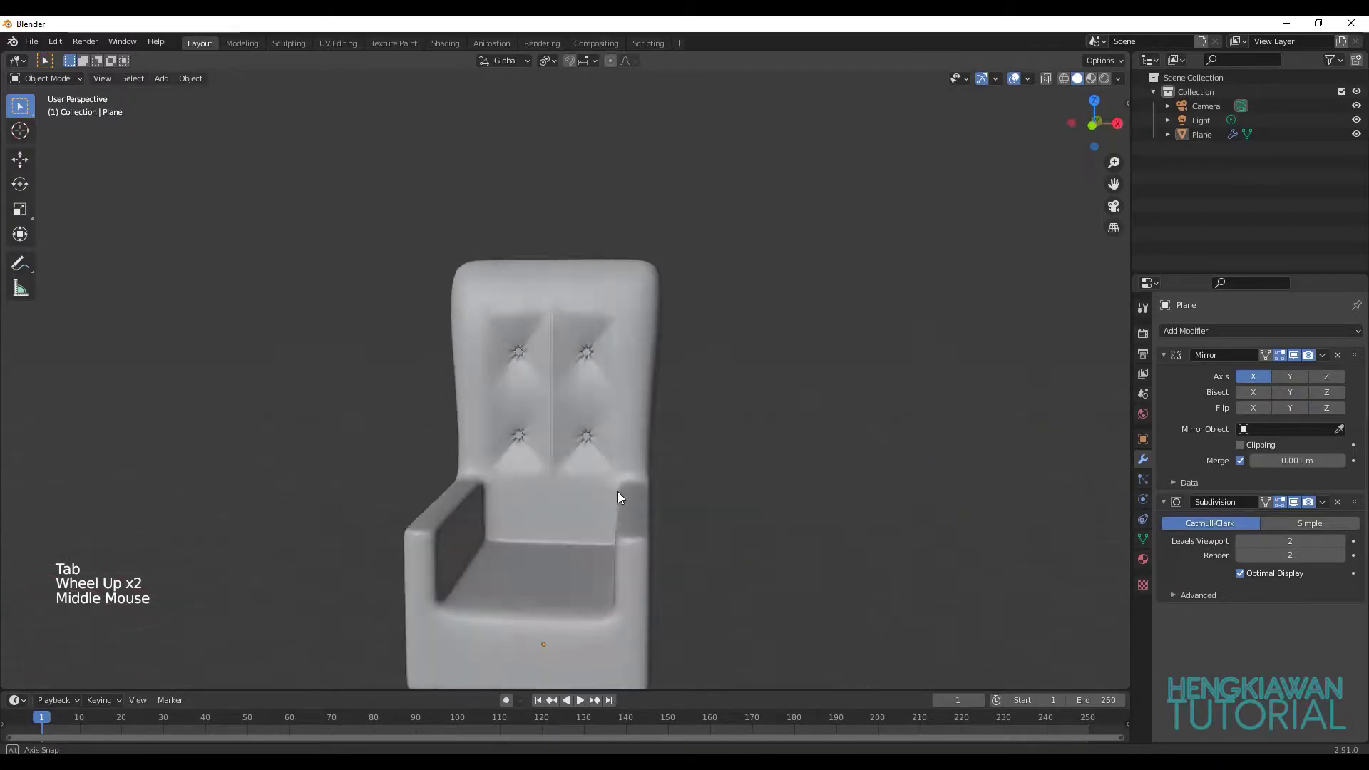
pyautogui.scroll(-3)
pyautogui.scroll(3)
# Save the chair model as sofa1.blend.
pyautogui.press('ctrl+s')
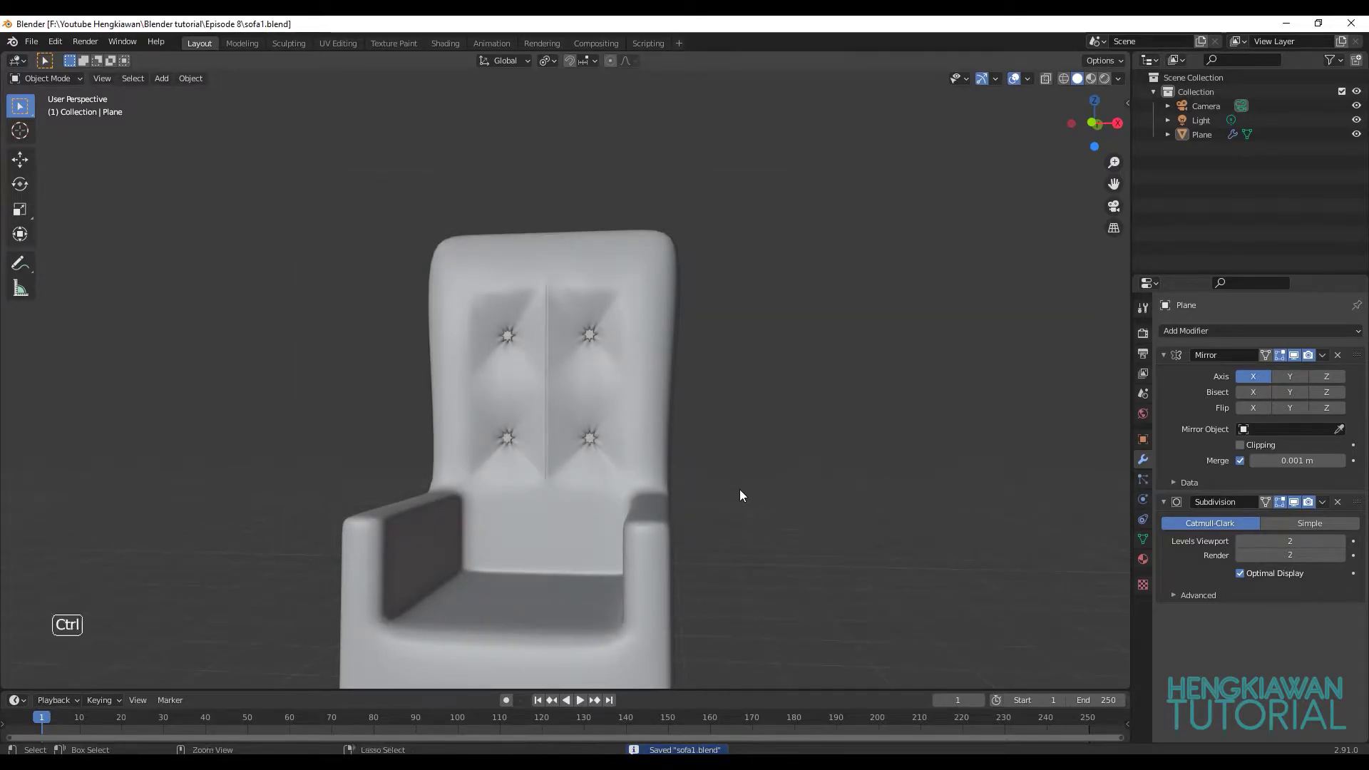
pyautogui.scroll(-3)
# Edit the chair mesh and select the seat vertices on the centre line.
pyautogui.click(544, 498)
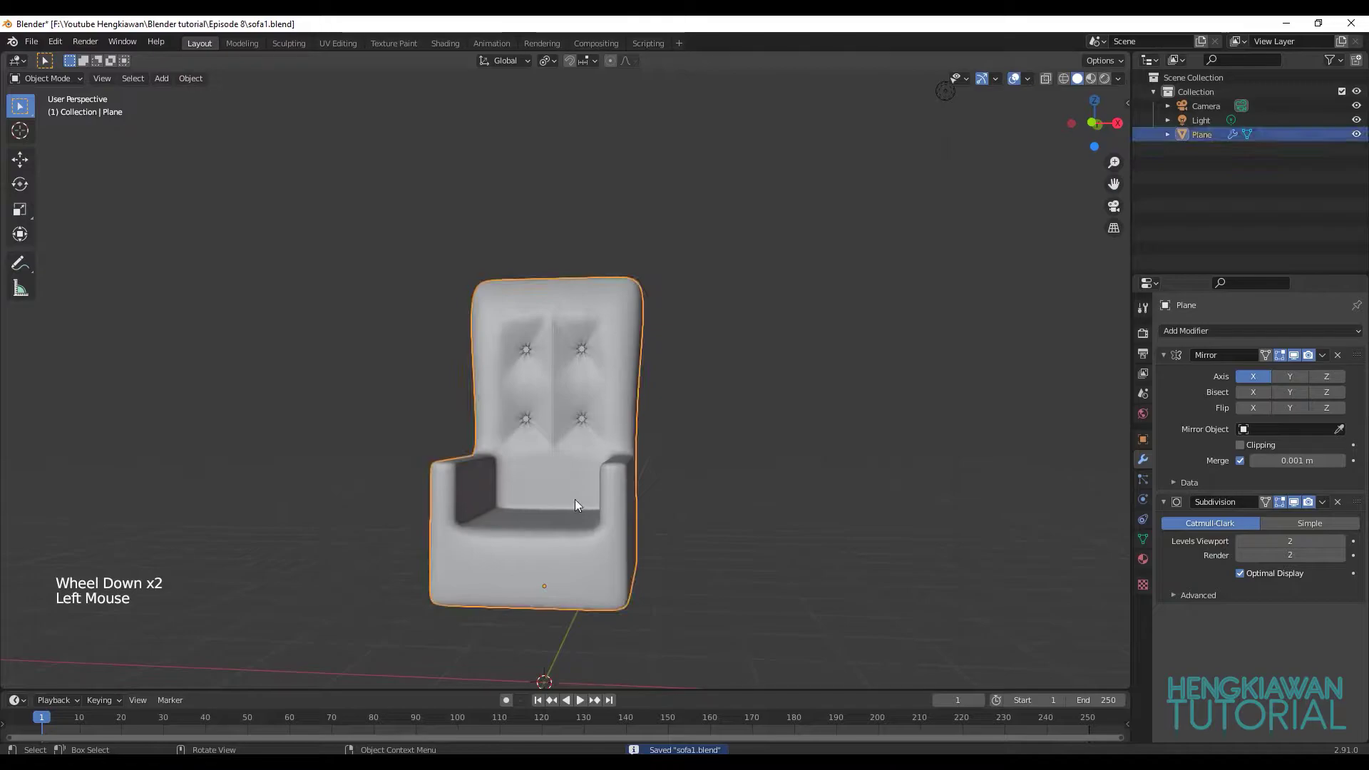
pyautogui.middleClick(601, 516)
pyautogui.press('Tab')
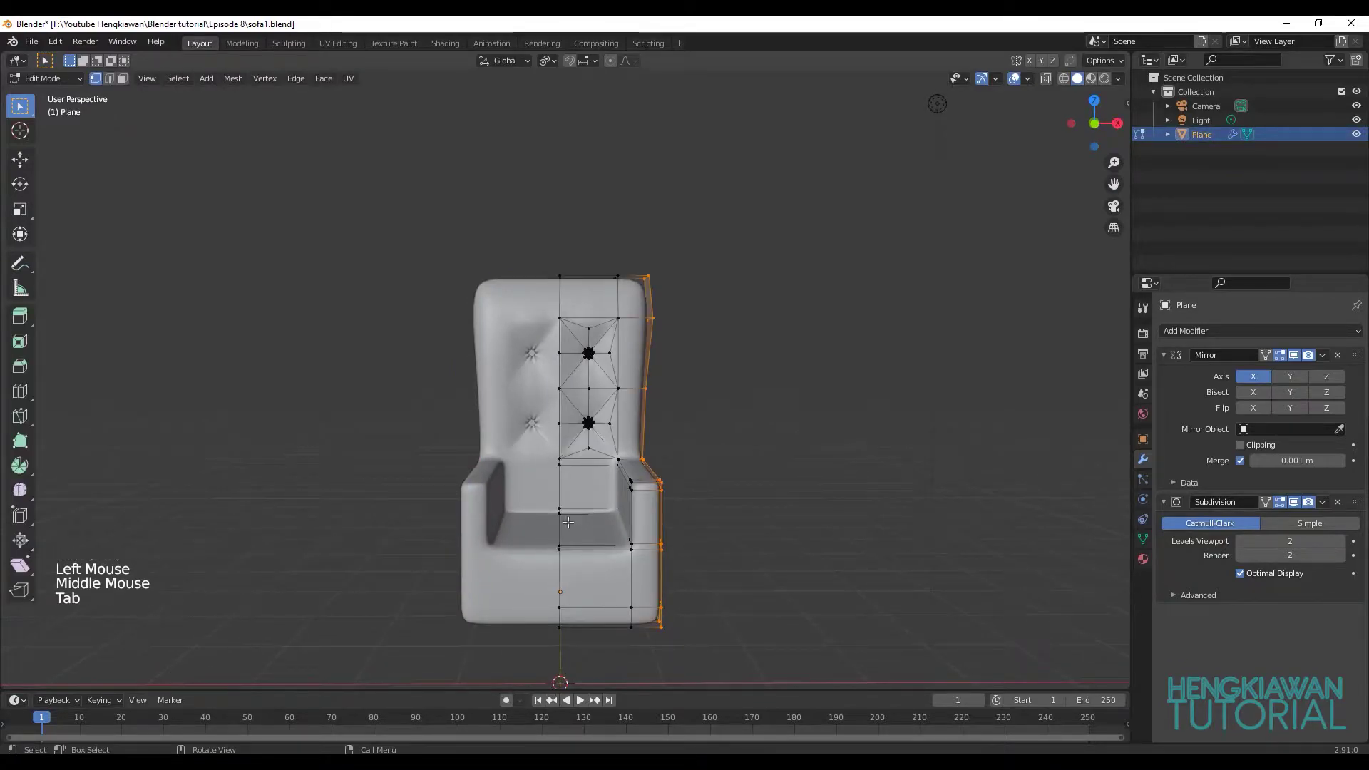
pyautogui.press('2')
pyautogui.click(559, 521)
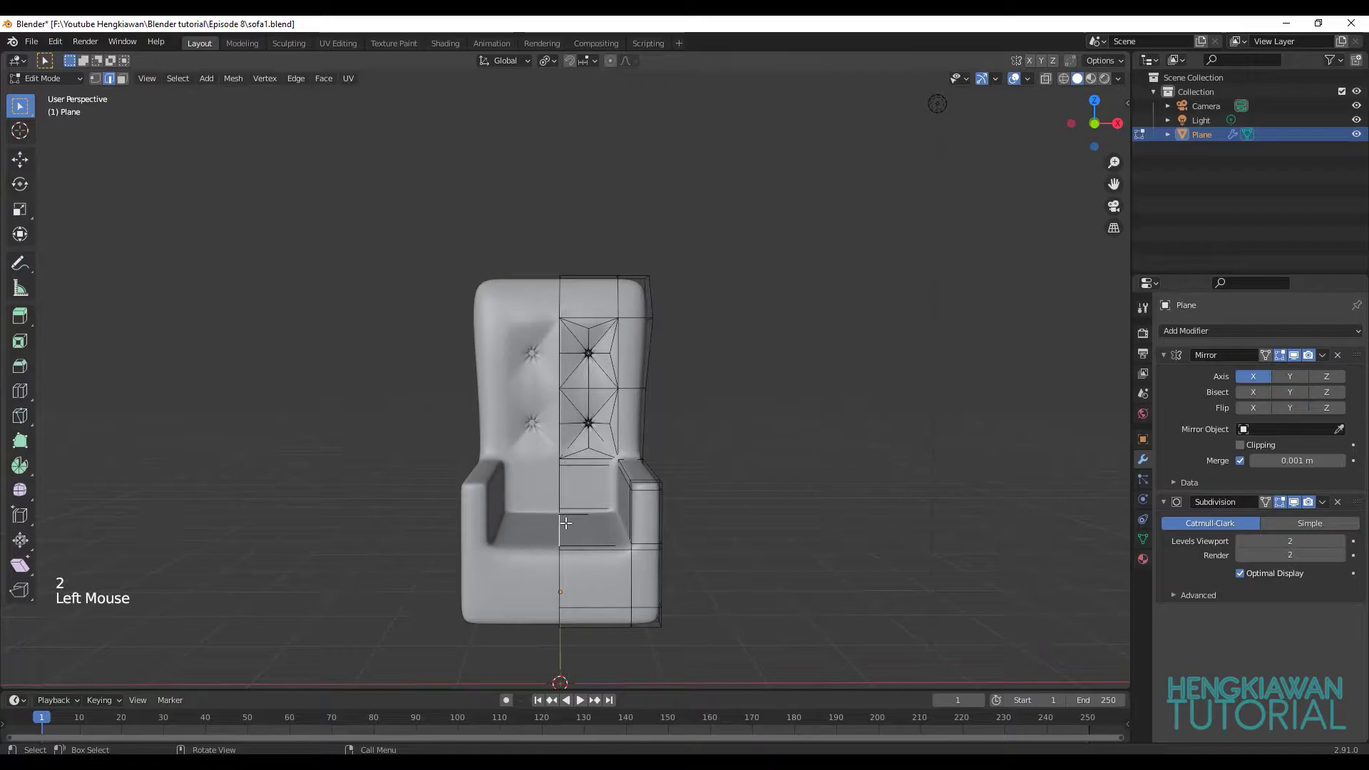
# Snap the 3D cursor to the selected seat centre and deselect the chair.
pyautogui.press('shift+s')
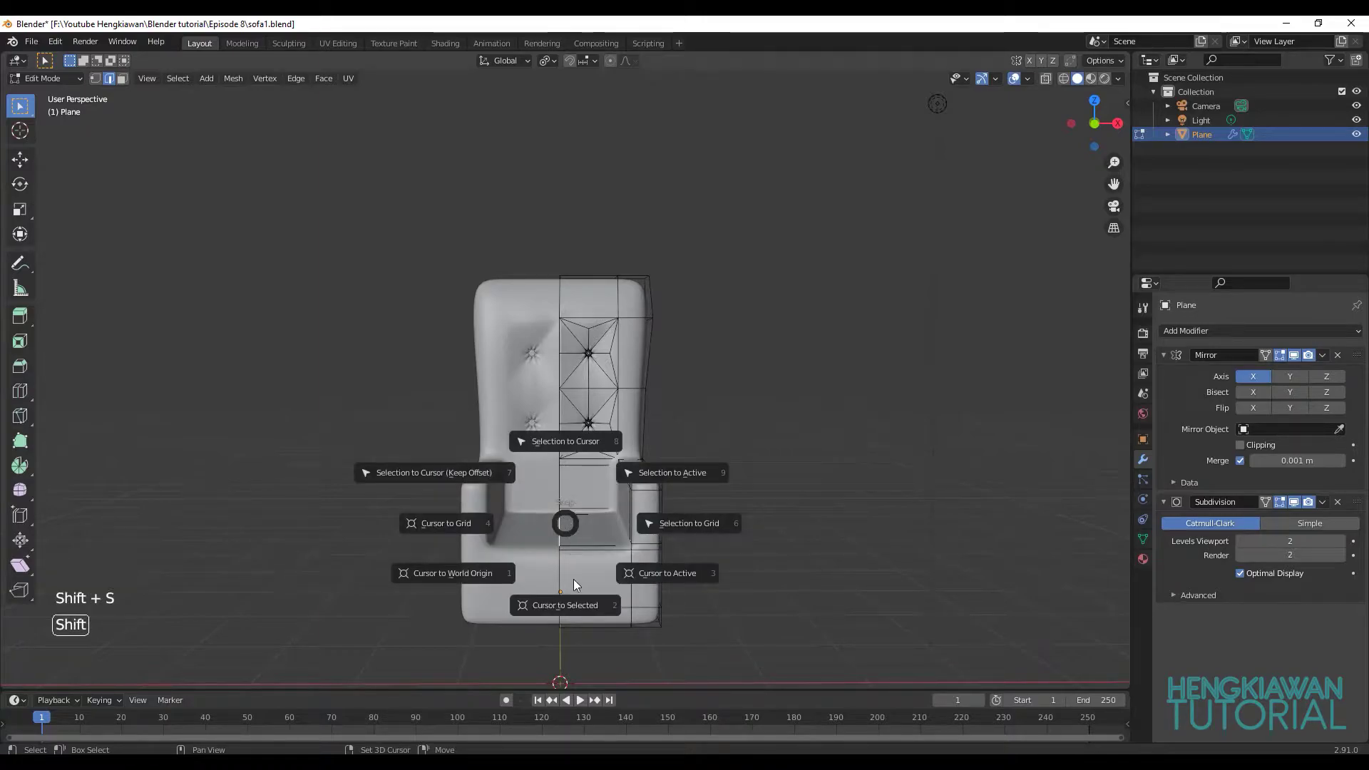
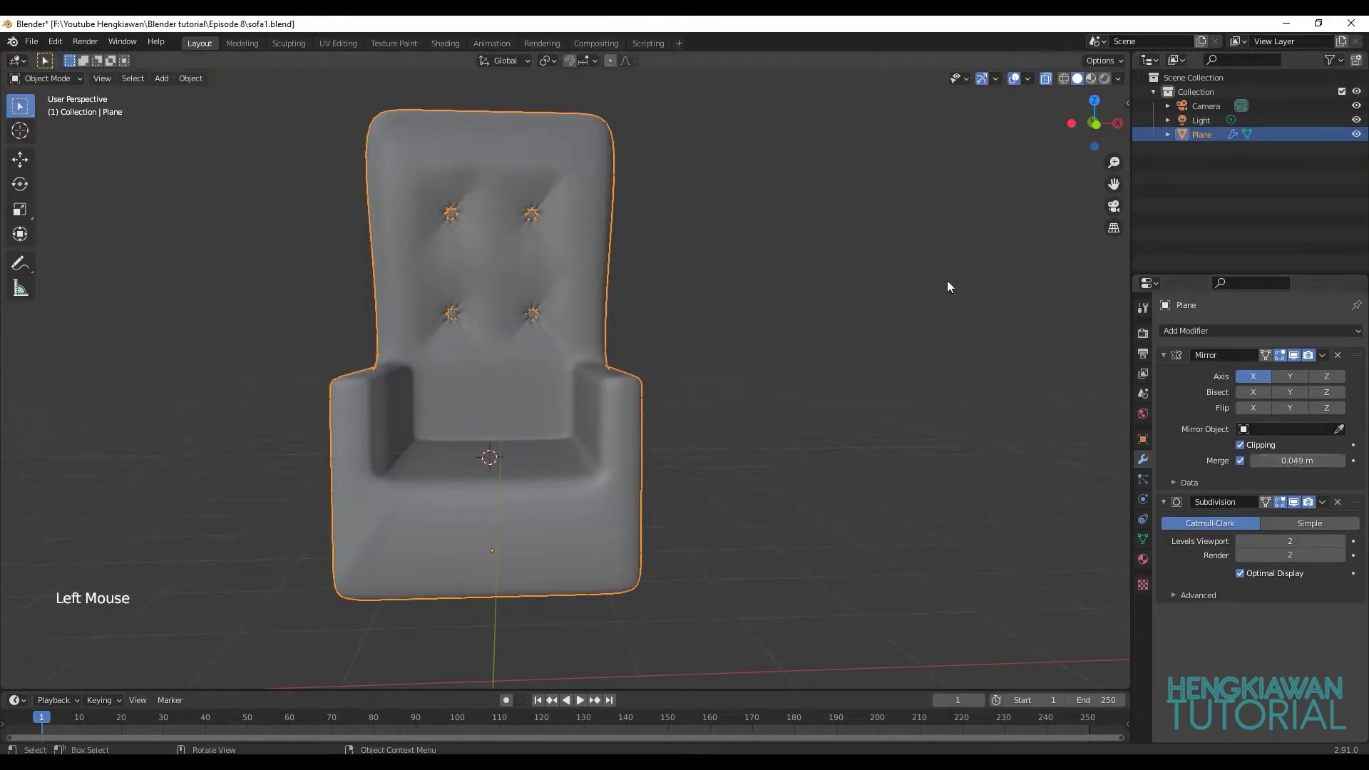
pyautogui.click(822, 351)
pyautogui.middleClick(673, 367)
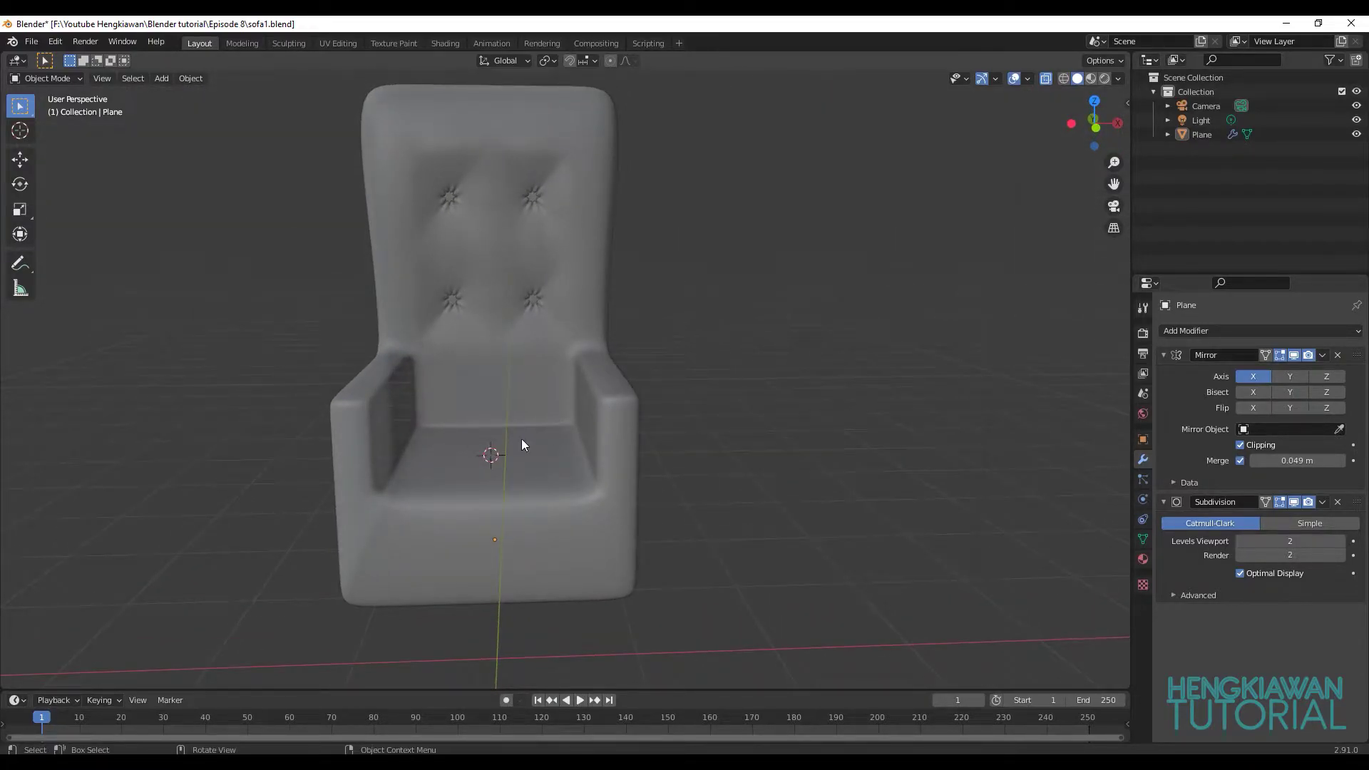
# Add a plane at the seat-centre cursor and scale it down to fit the seat.
pyautogui.press('shift+a')
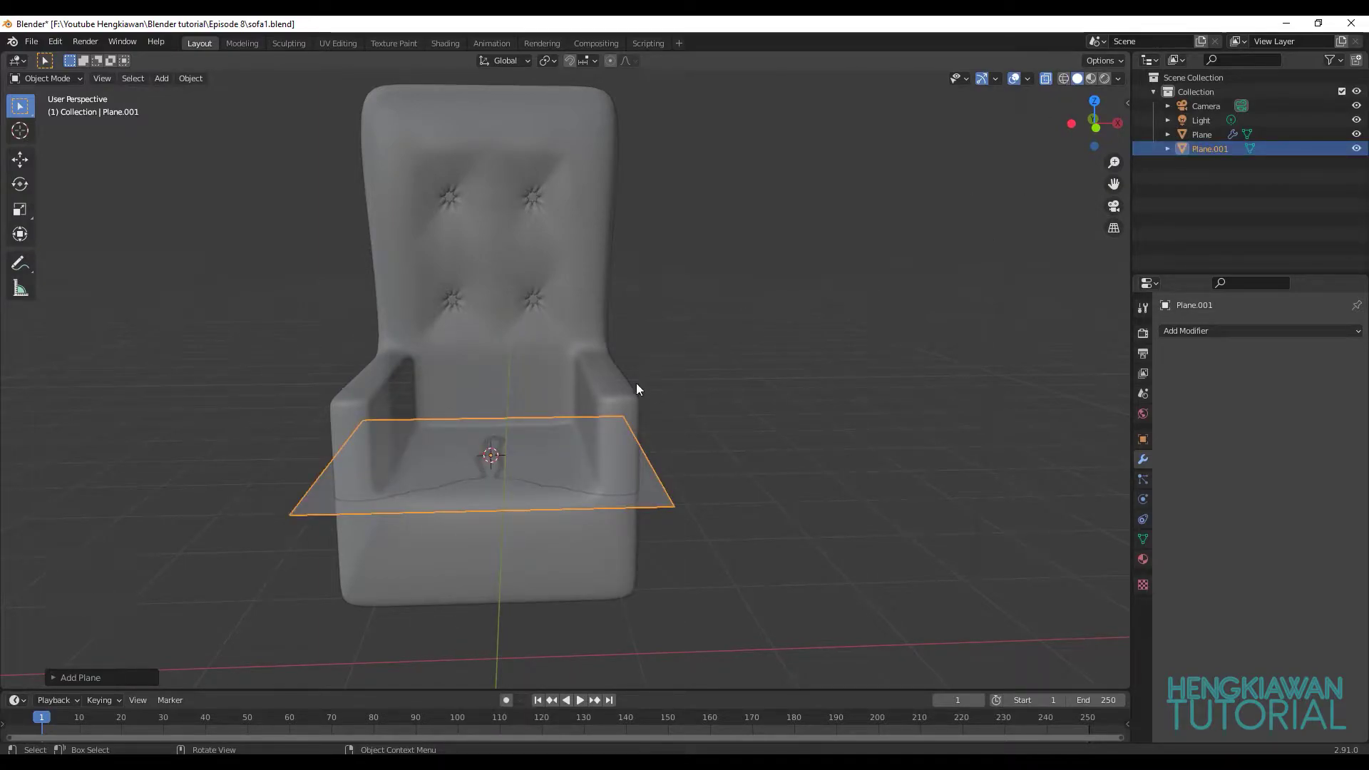
pyautogui.scroll(-3)
pyautogui.middleClick(618, 442)
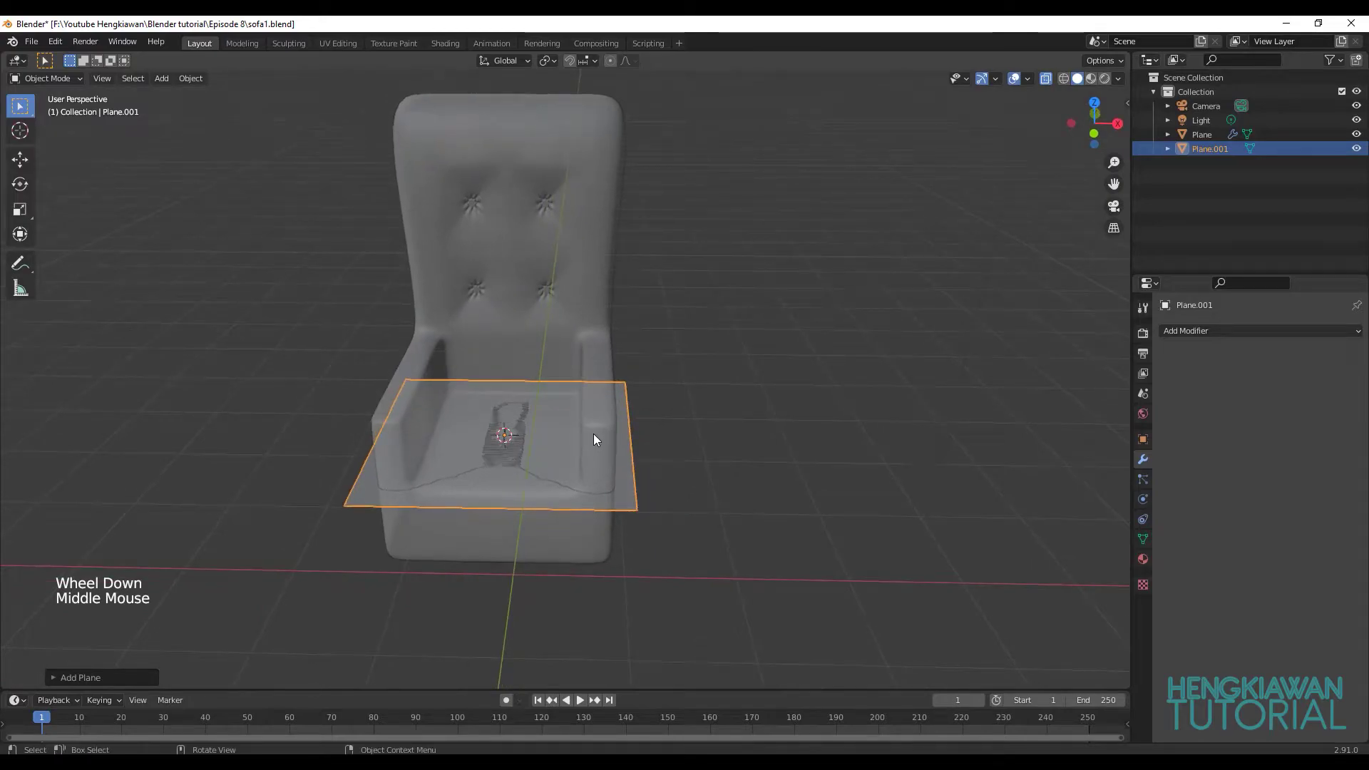
pyautogui.press('s')
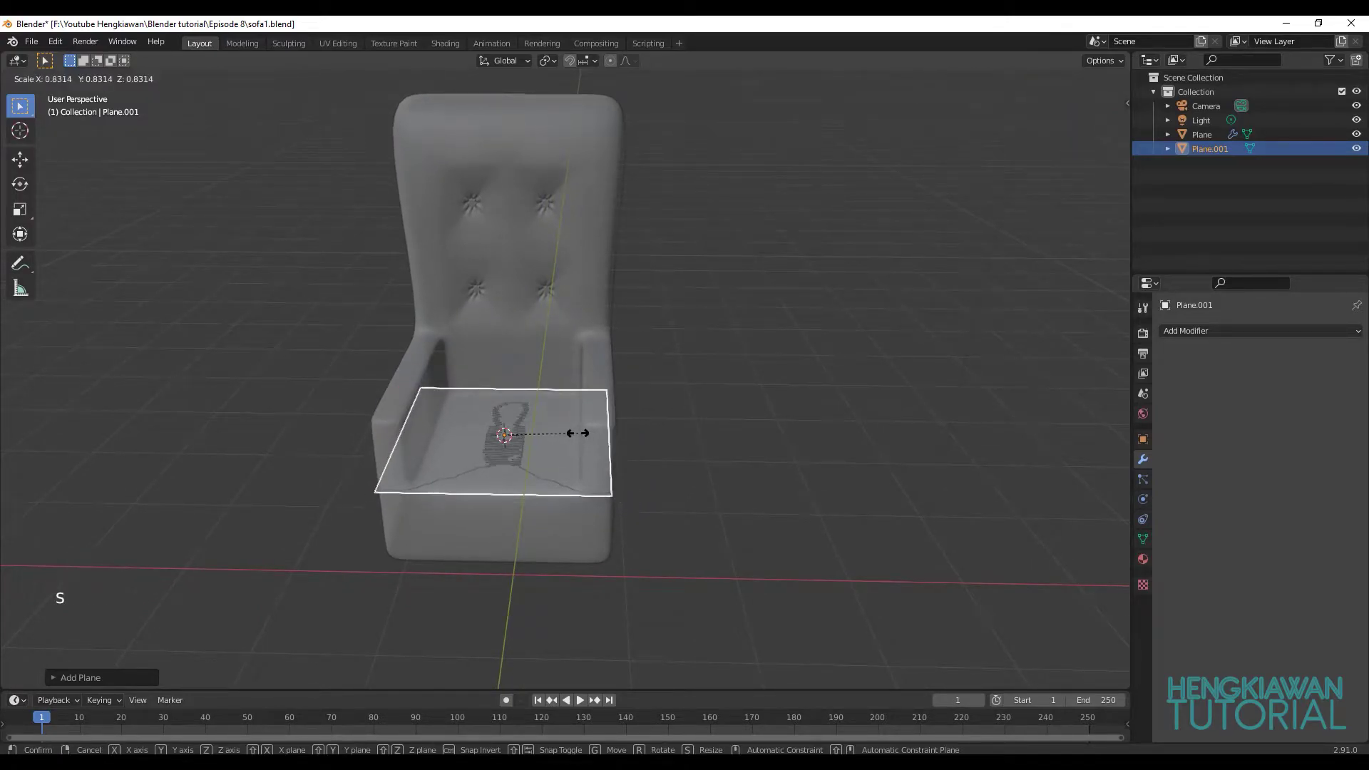
pyautogui.middleClick(611, 494)
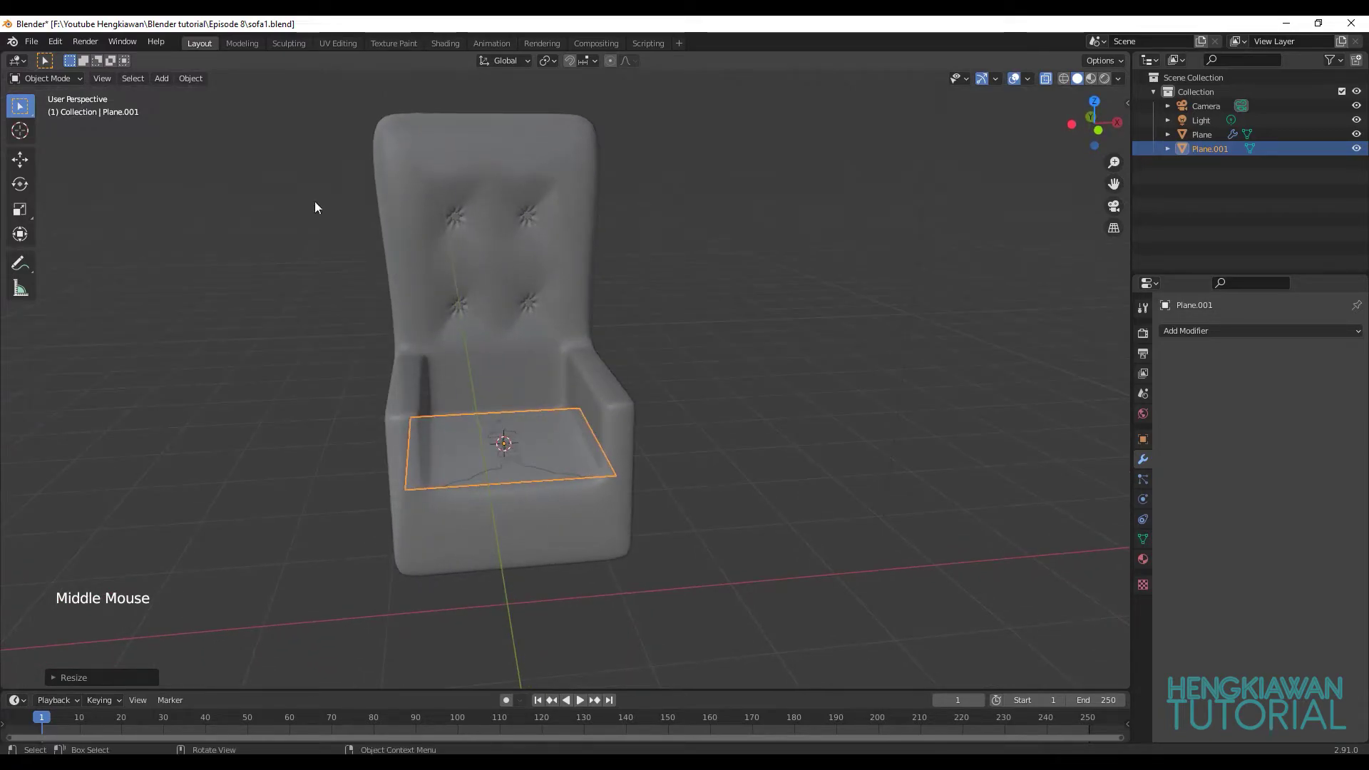
# Extrude the seat plane upward into a cushion block and give it subdivision smoothing.
pyautogui.press('Tab')
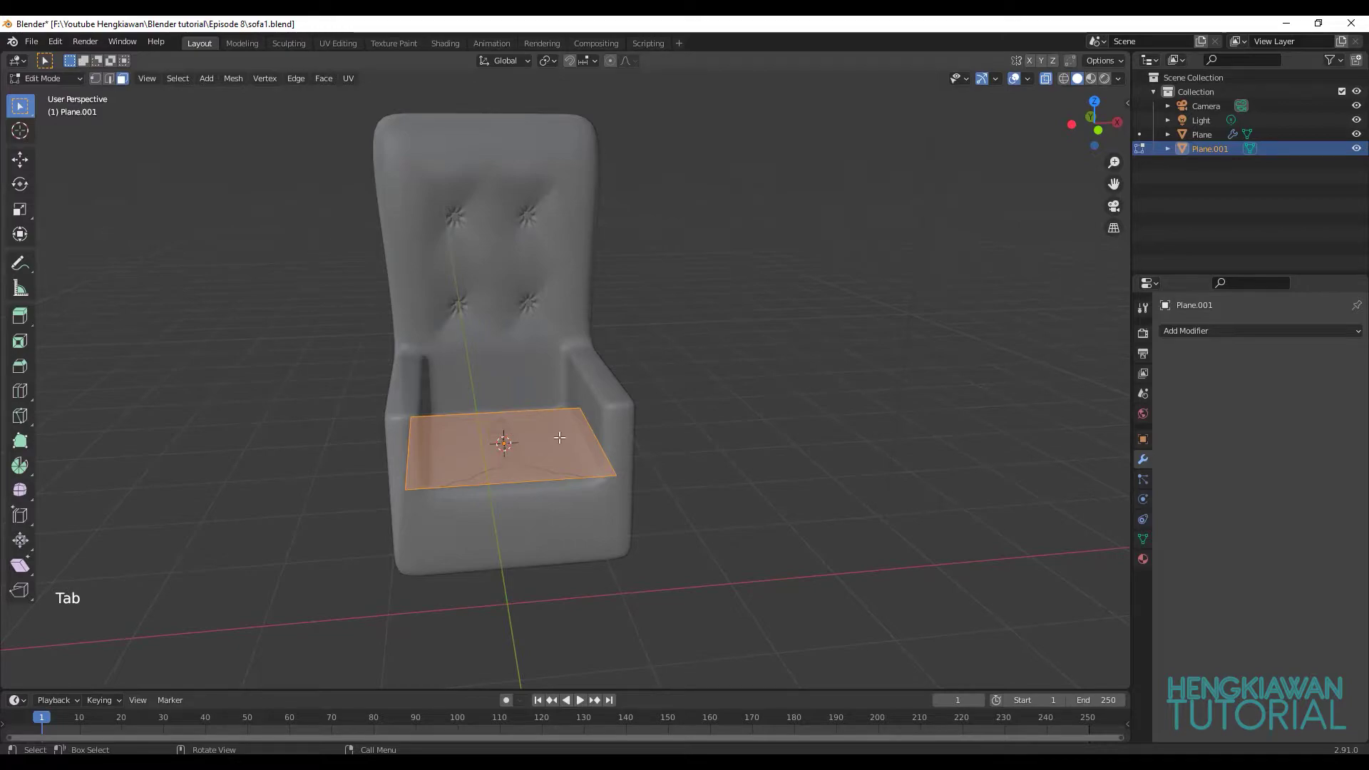
pyautogui.press('e')
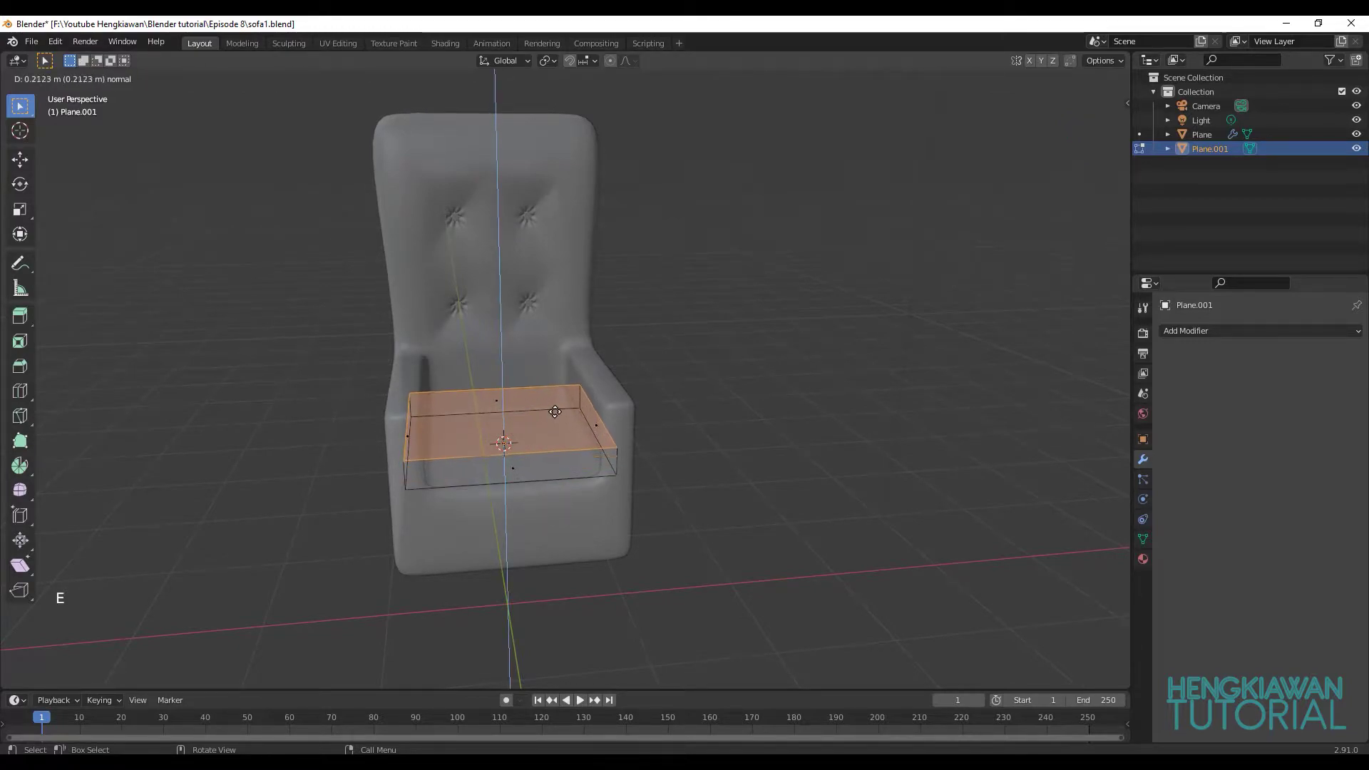
pyautogui.click(1059, 82)
pyautogui.middleClick(560, 506)
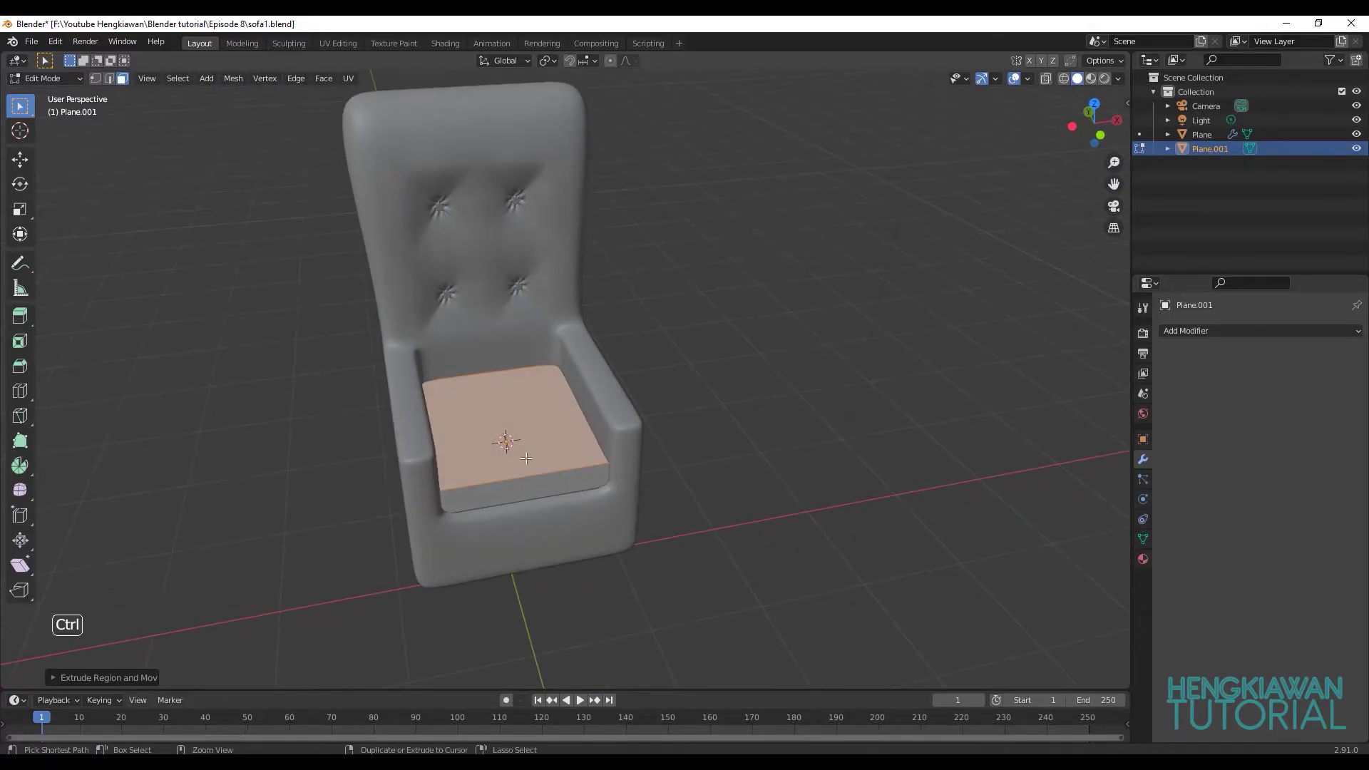
pyautogui.press('Tab')
pyautogui.press('ctrl+2')
pyautogui.rightClick(534, 464)
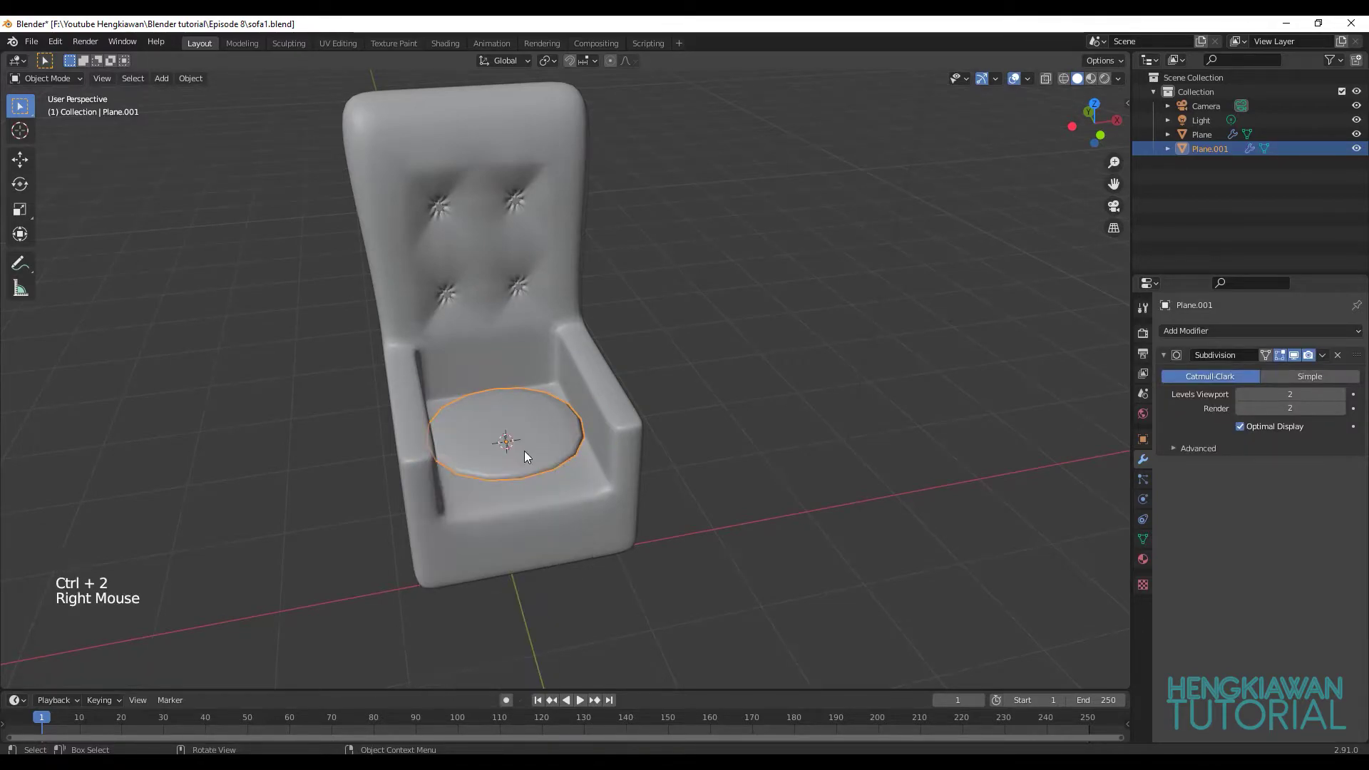
pyautogui.scroll(3)
# Add edge loops across the cushion and stretch it to fill the seat depth.
pyautogui.press('Tab')
pyautogui.press('ctrl+r')
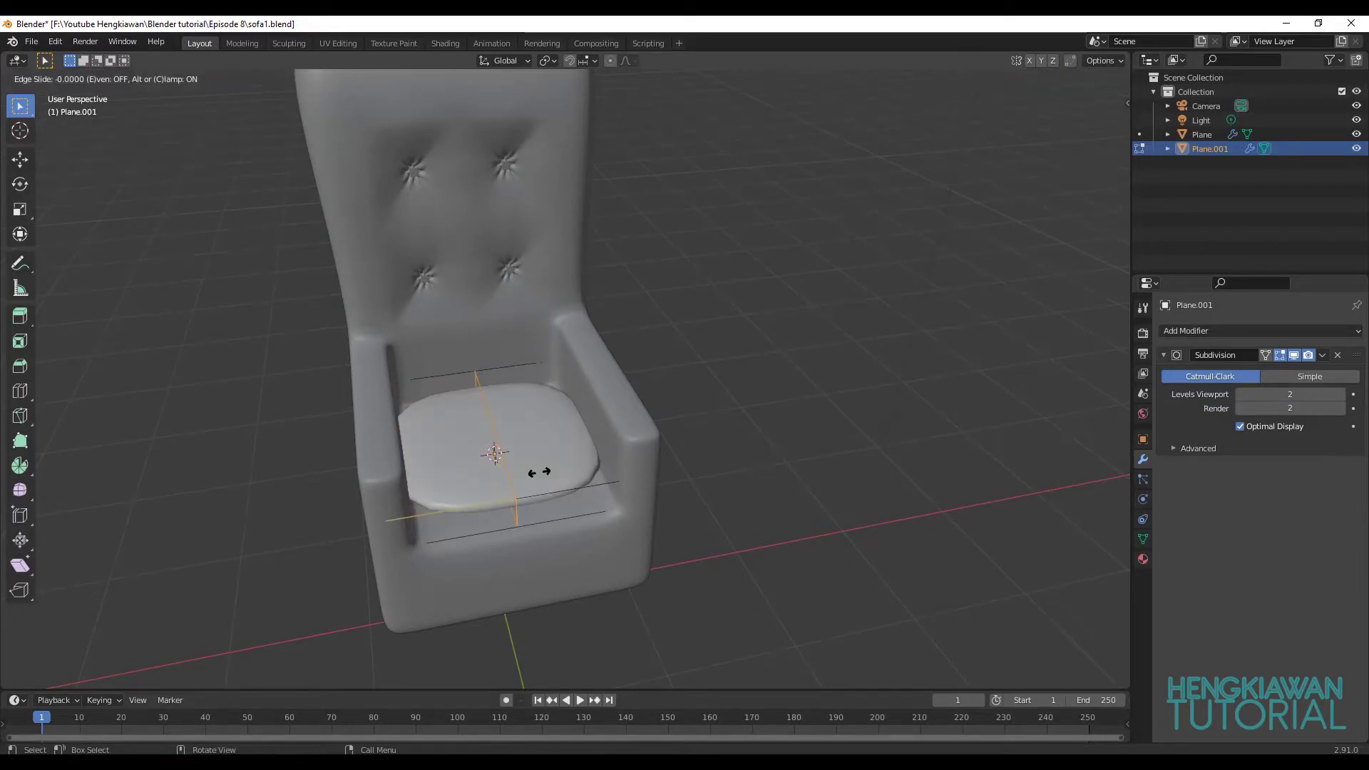
pyautogui.press('ctrl+z')
pyautogui.press('ctrl+r')
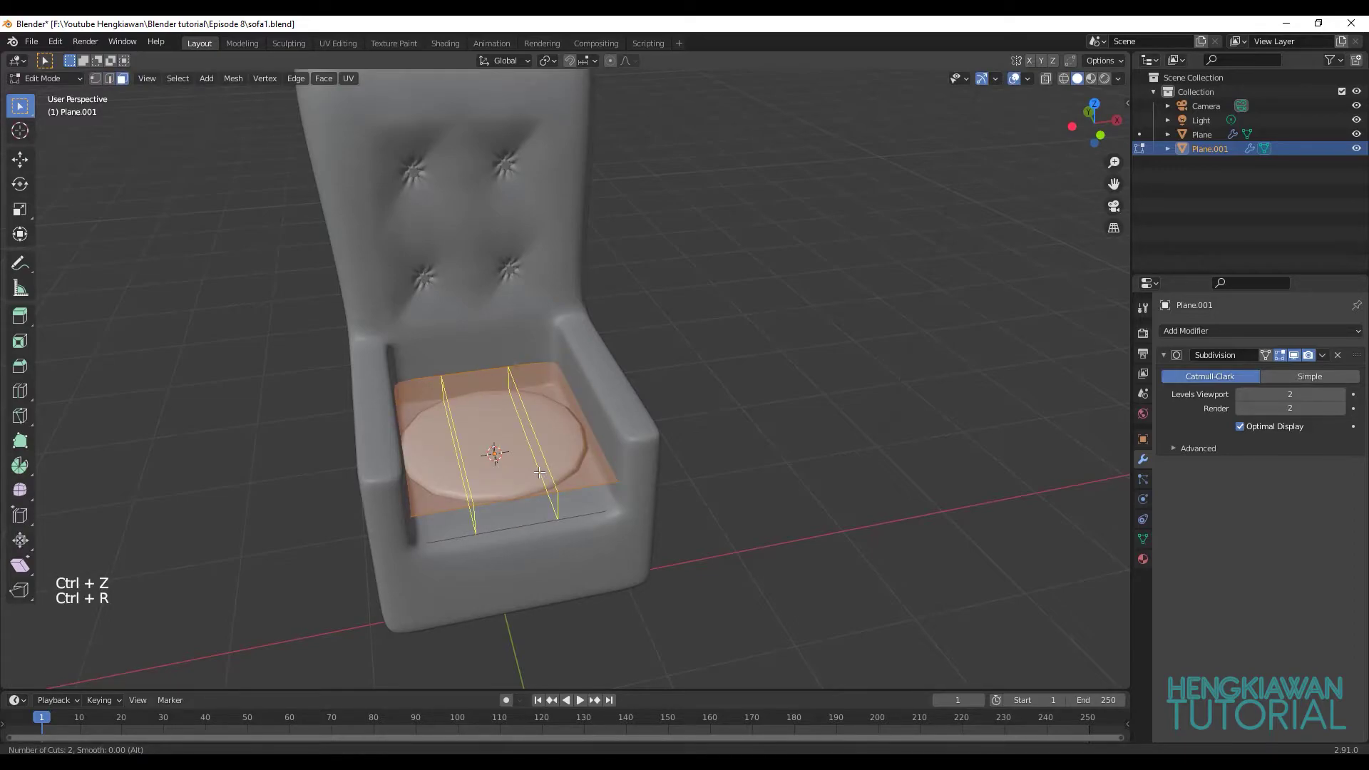
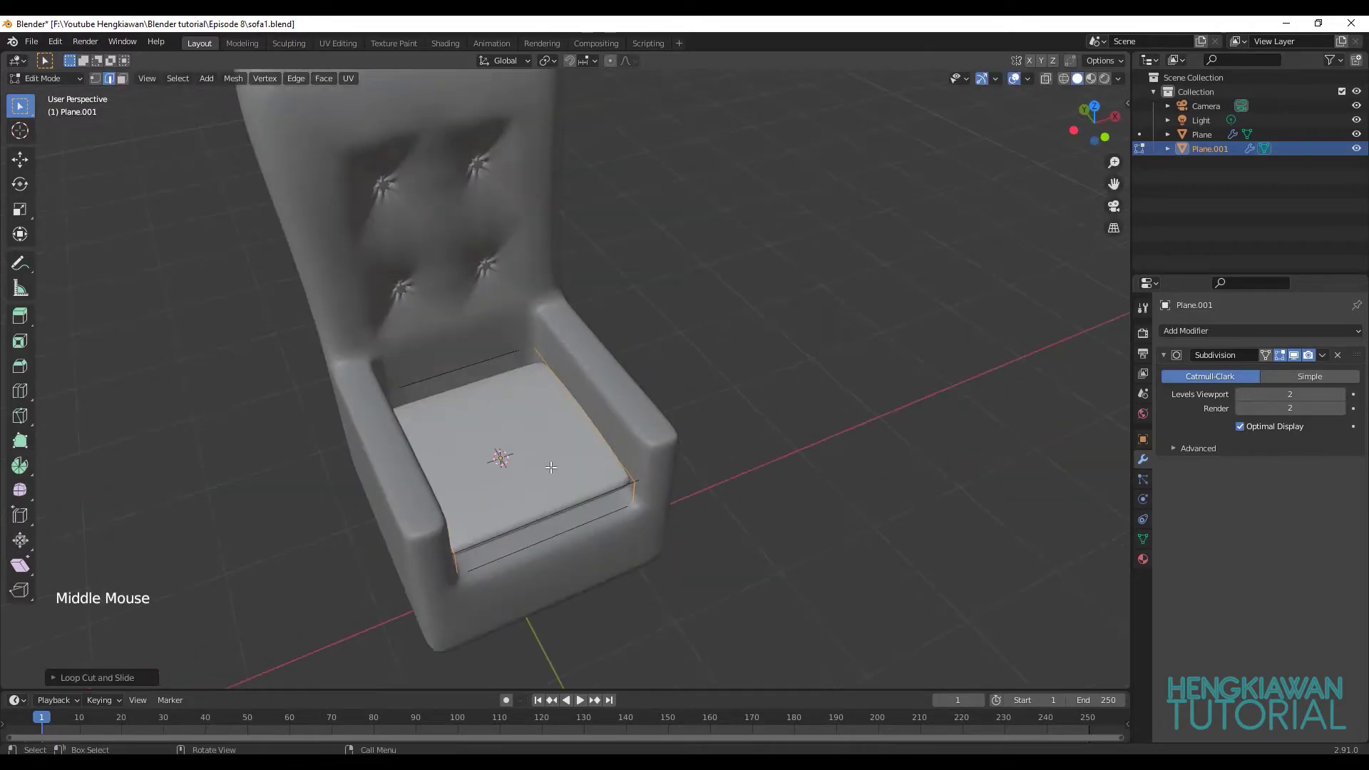
pyautogui.press('ctrl+r')
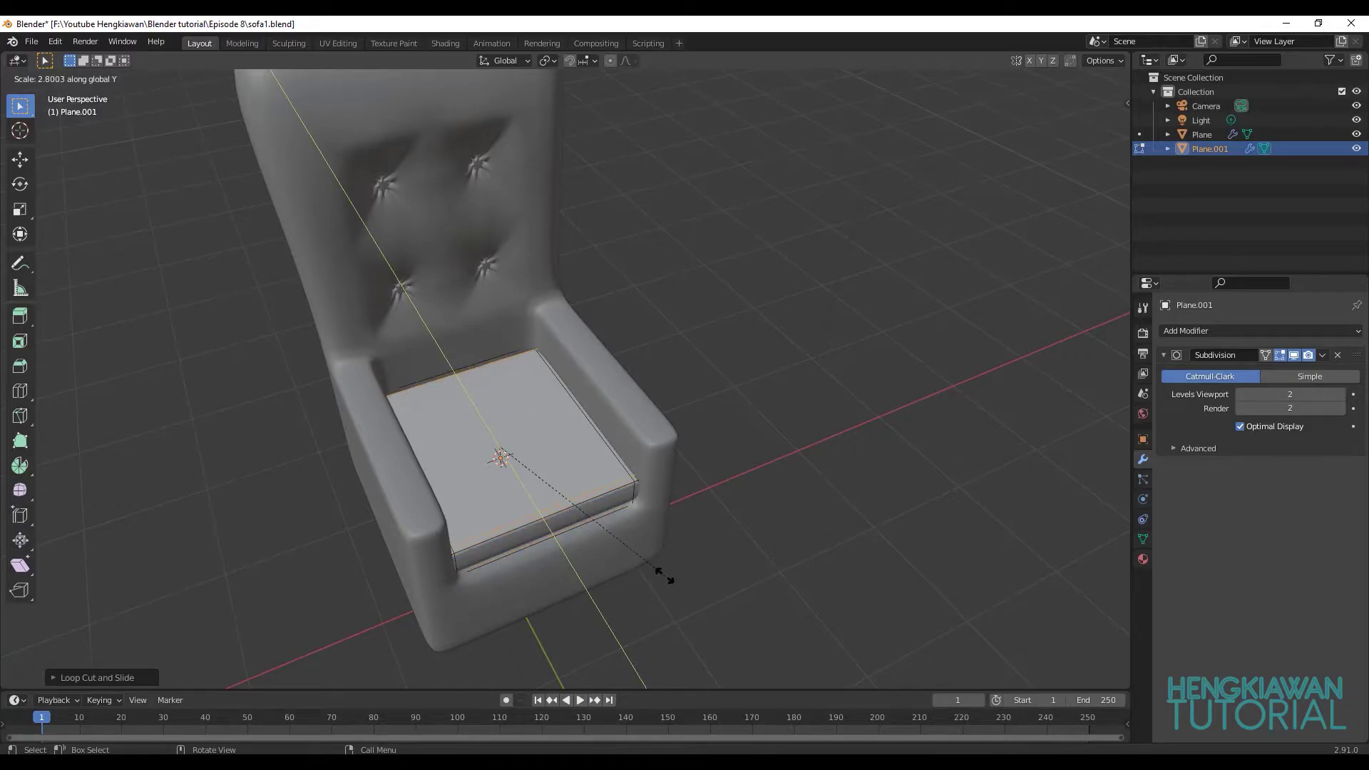
pyautogui.middleClick(550, 457)
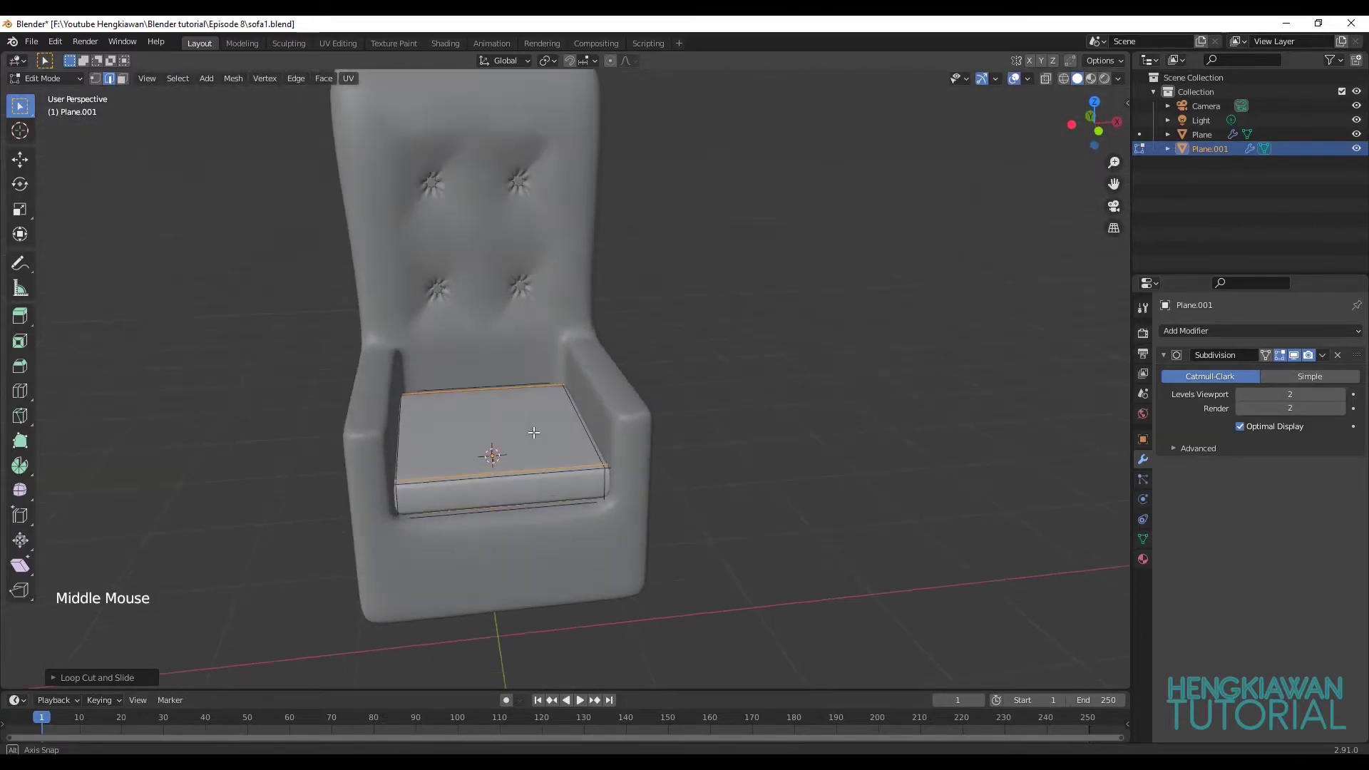
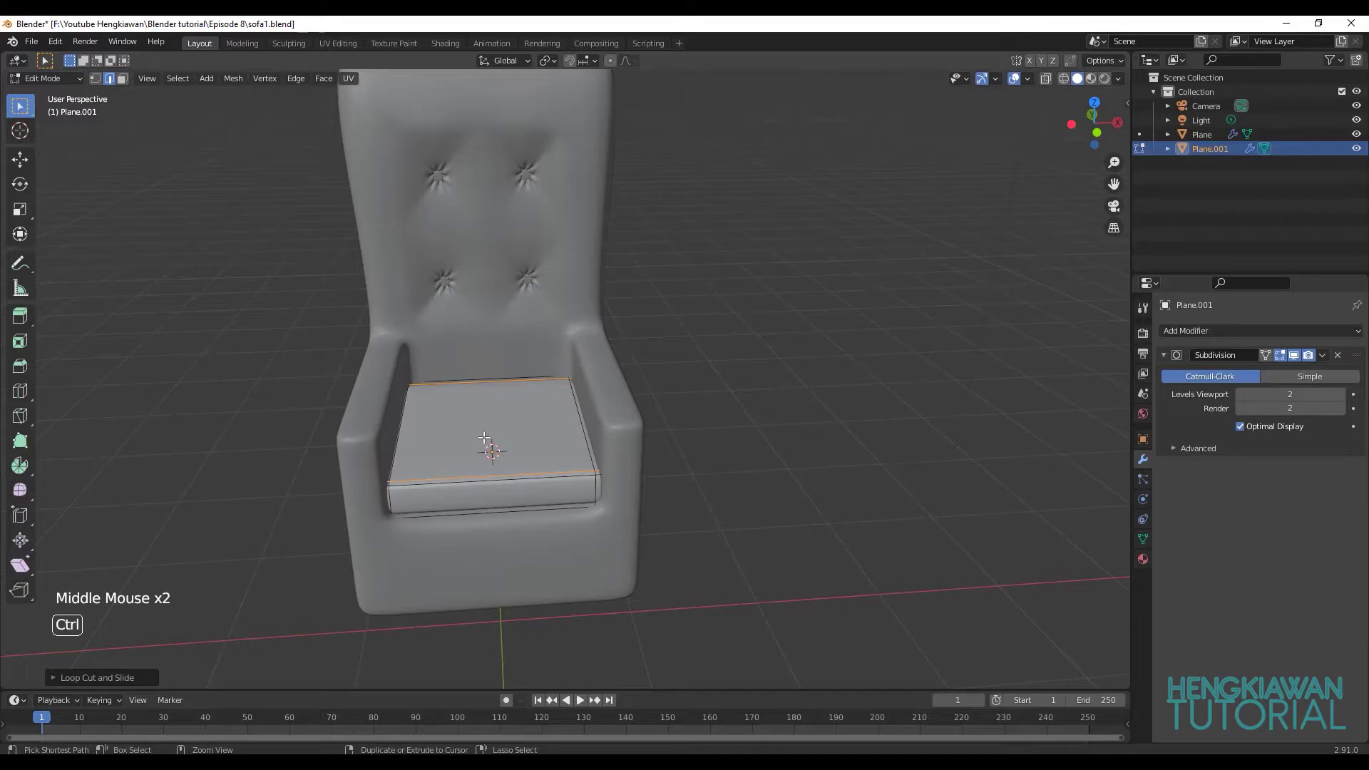
pyautogui.press('ctrl+r')
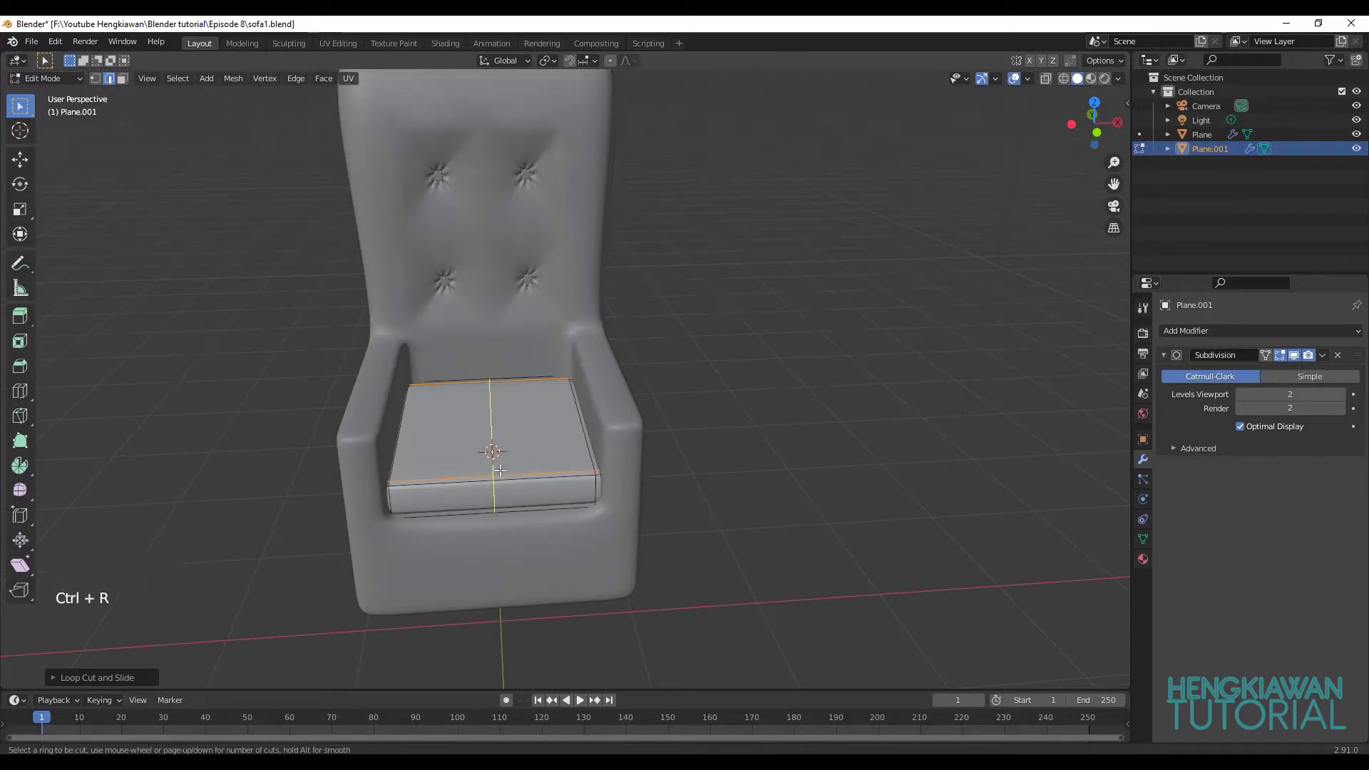
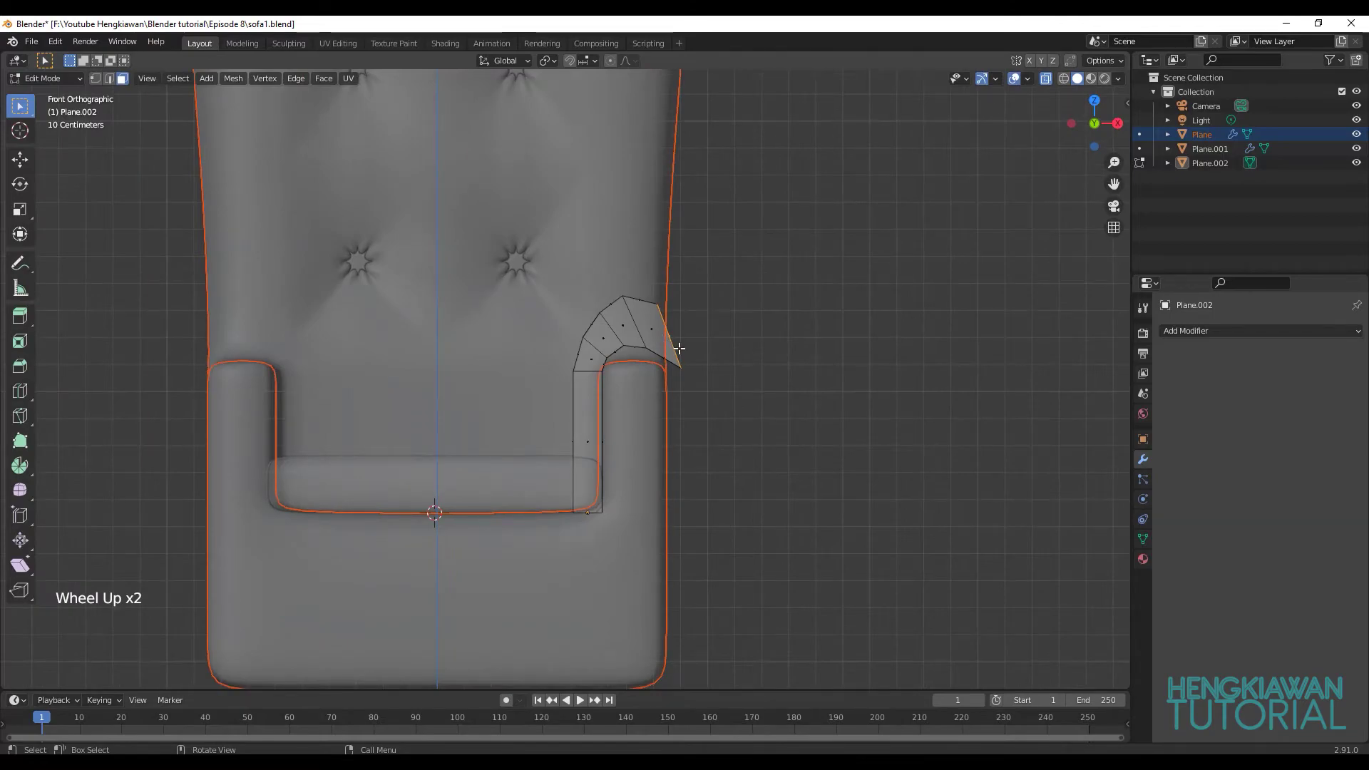
# With the model see-through, reposition a point on the armrest profile along the arm.
pyautogui.press('z')
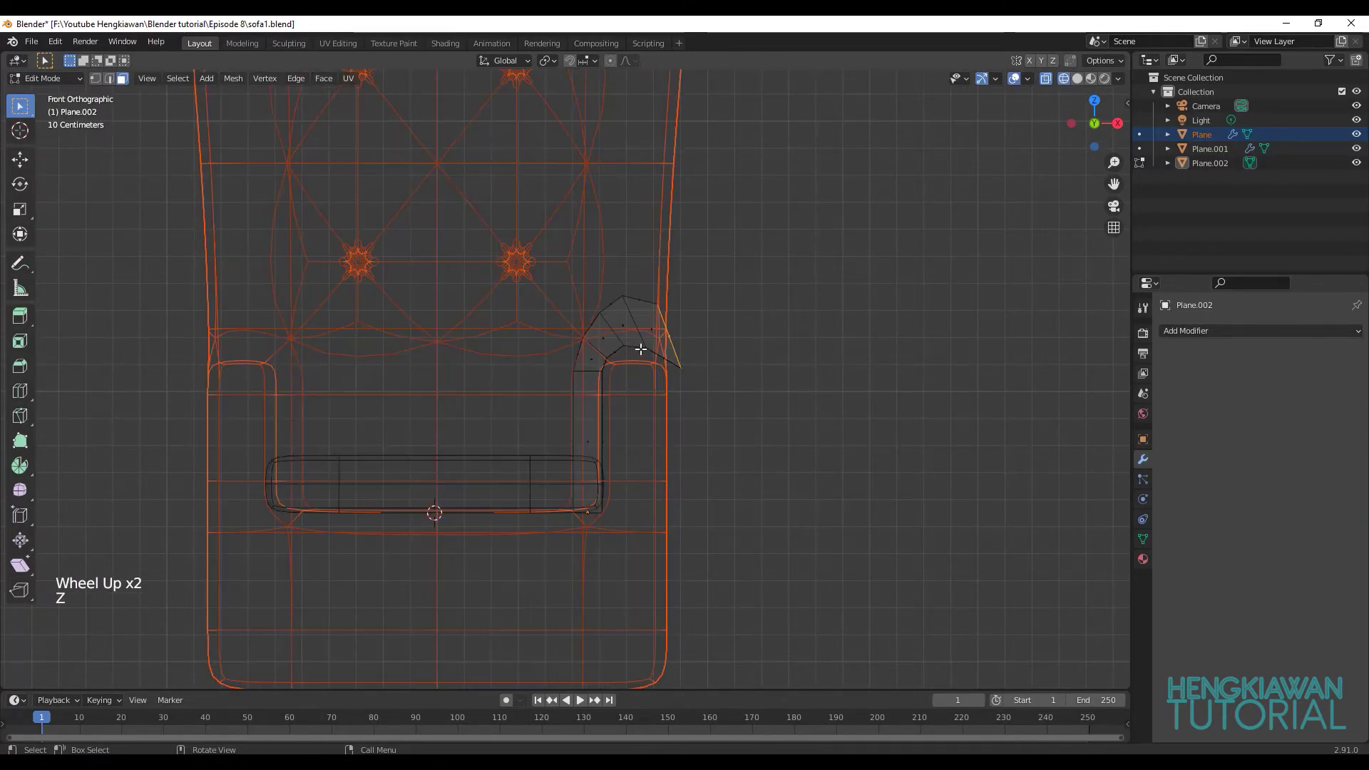
pyautogui.press('z')
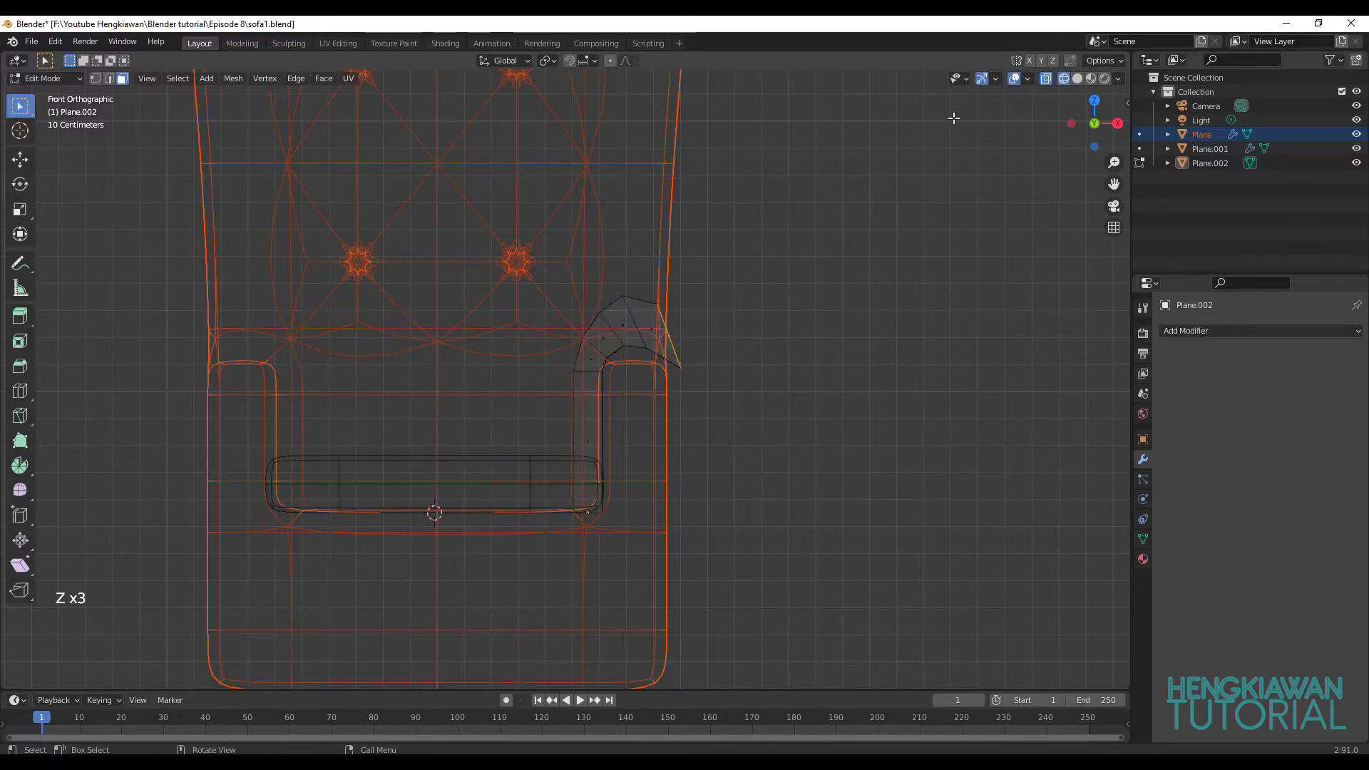
pyautogui.click(103, 87)
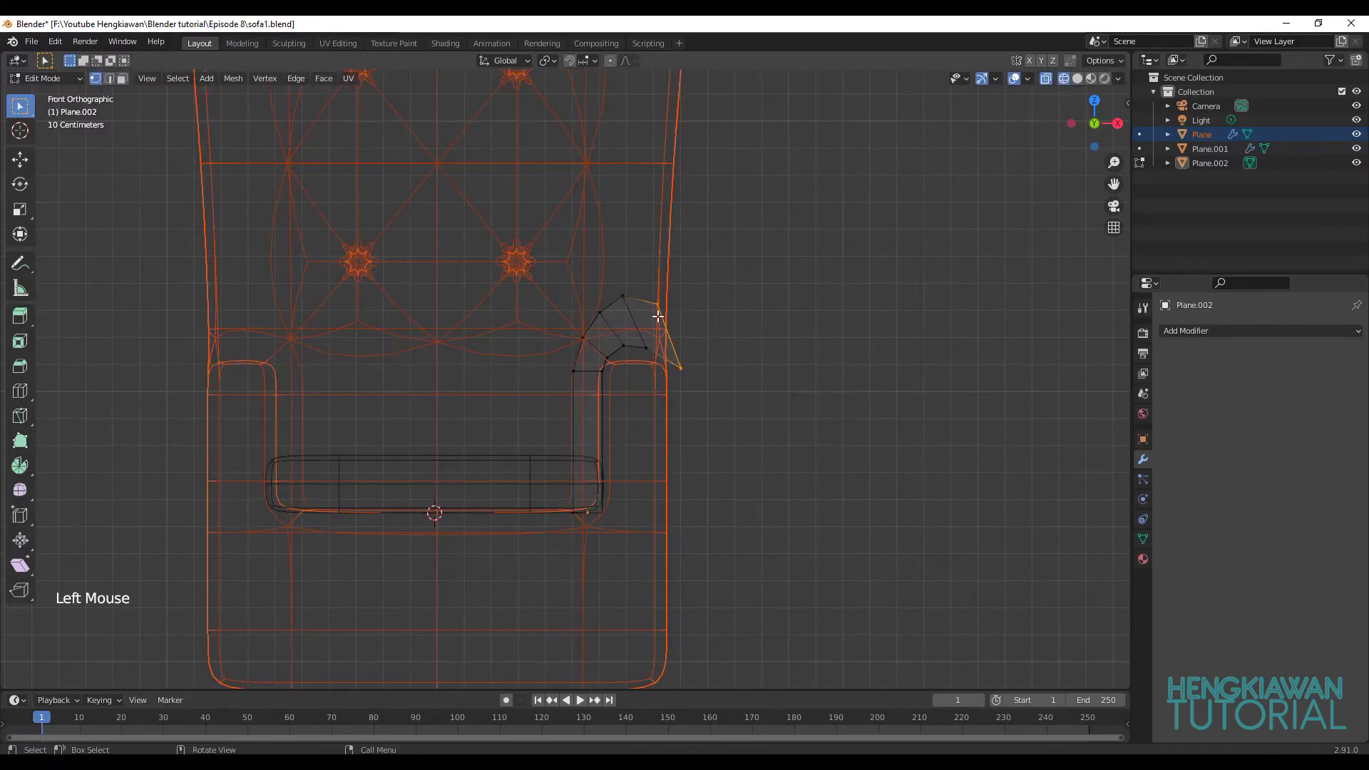
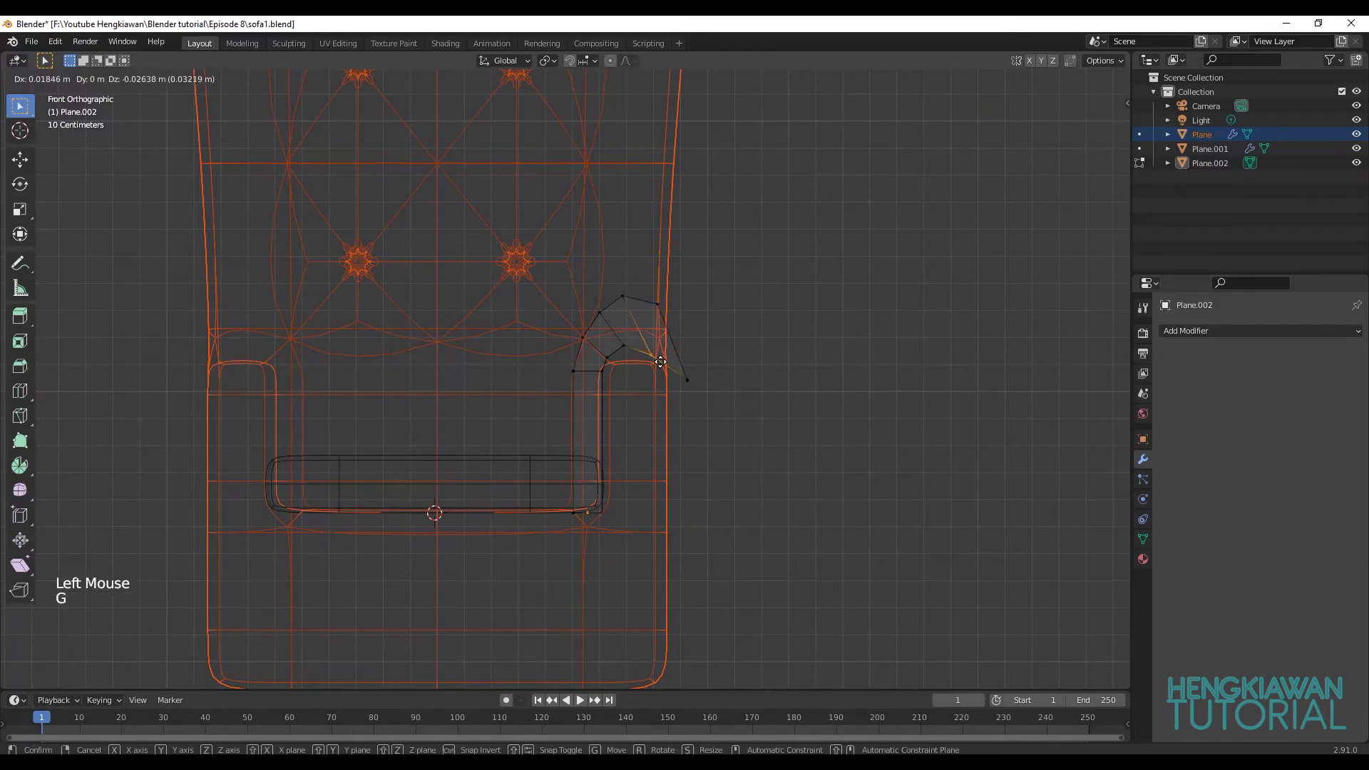
pyautogui.click(630, 341)
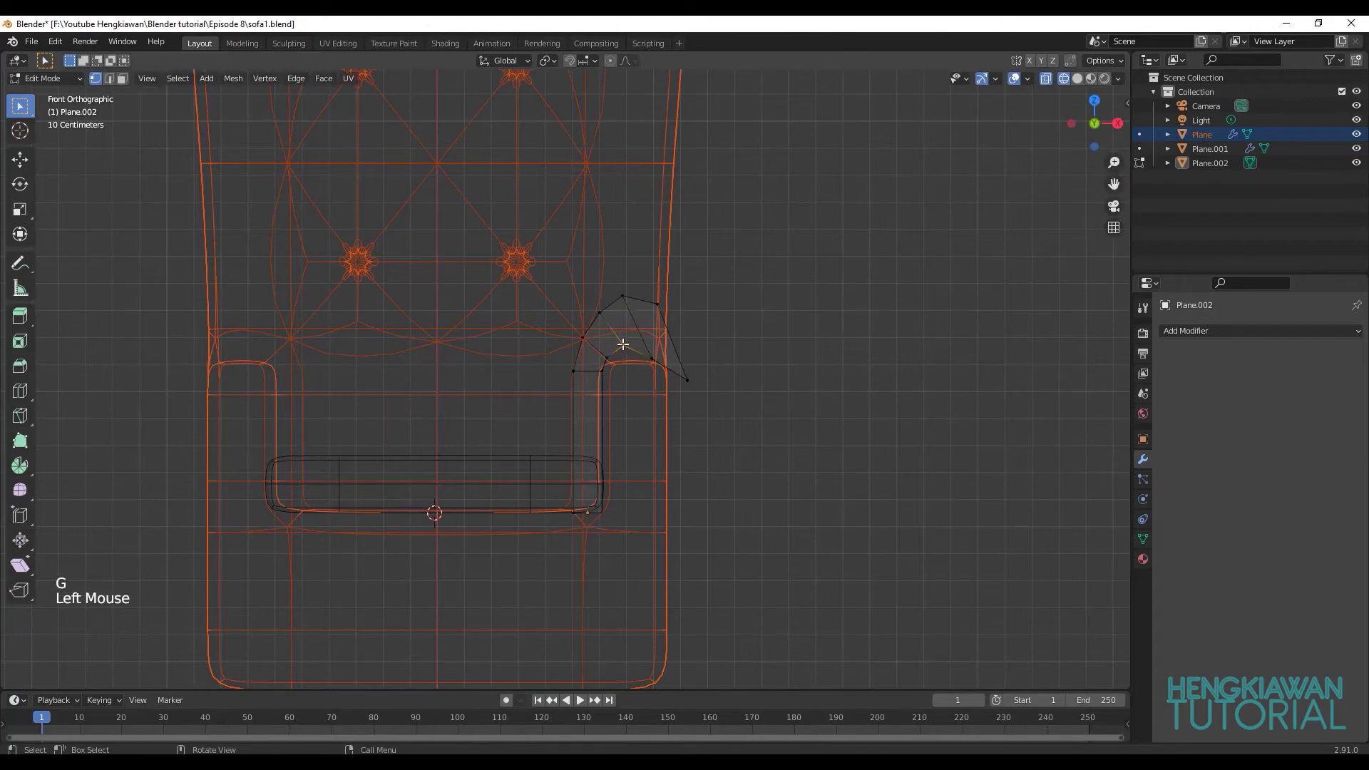
pyautogui.press('g')
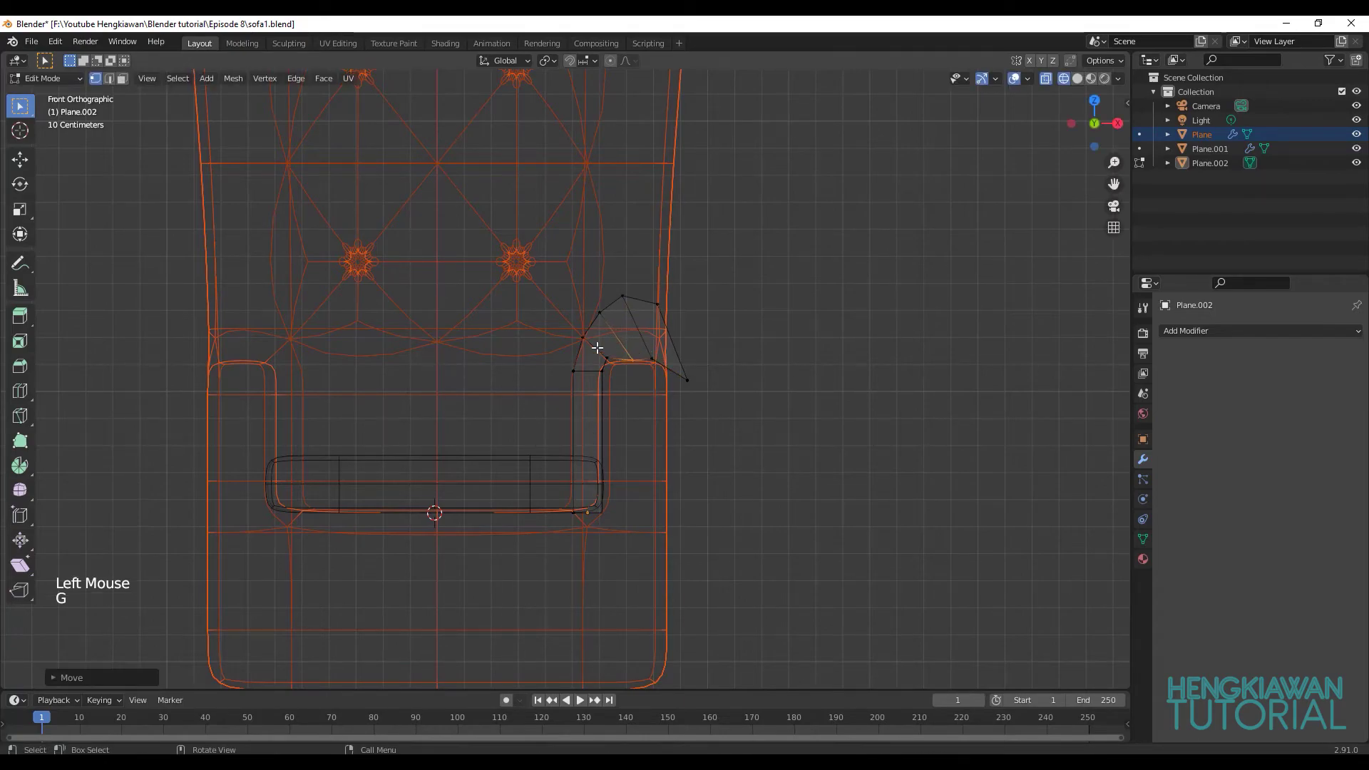
# Move further profile points so the armrest top curls outward over the arm.
pyautogui.click(619, 358)
pyautogui.press('g')
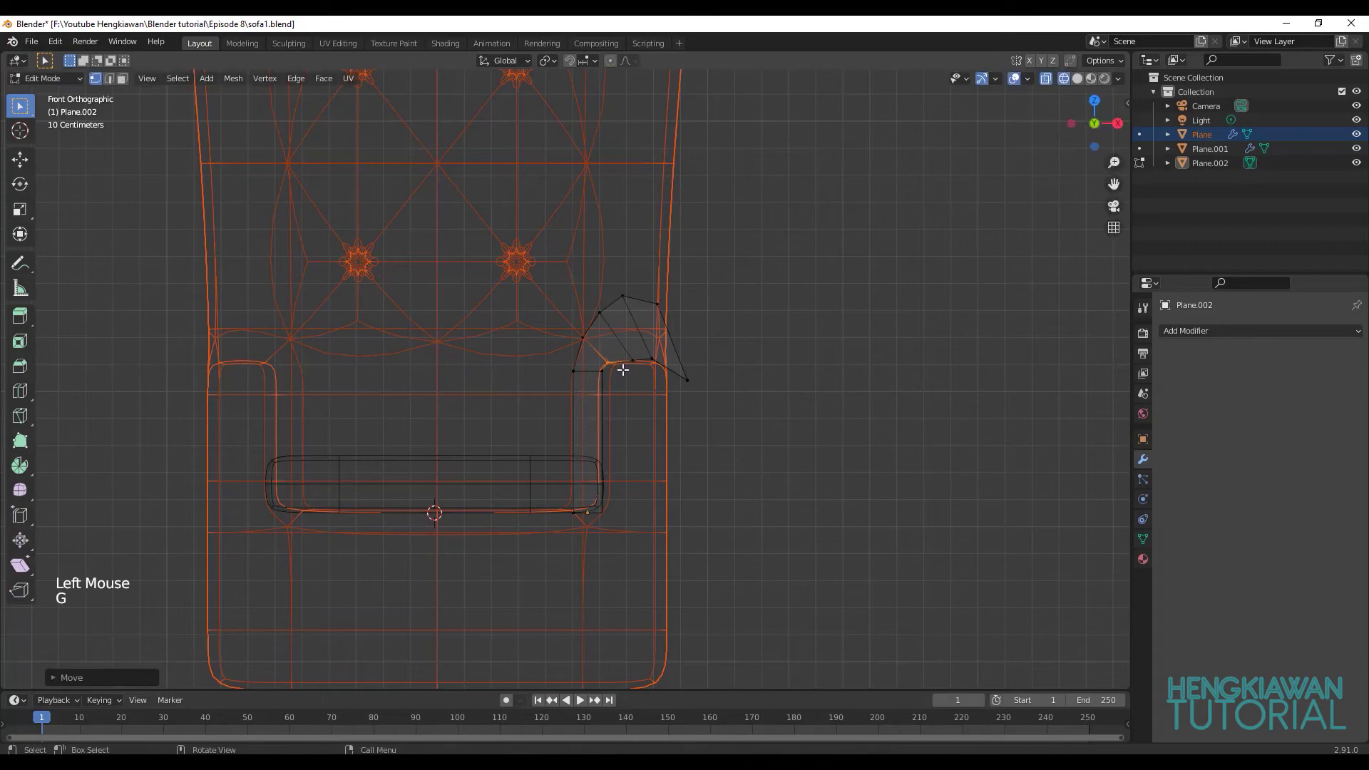
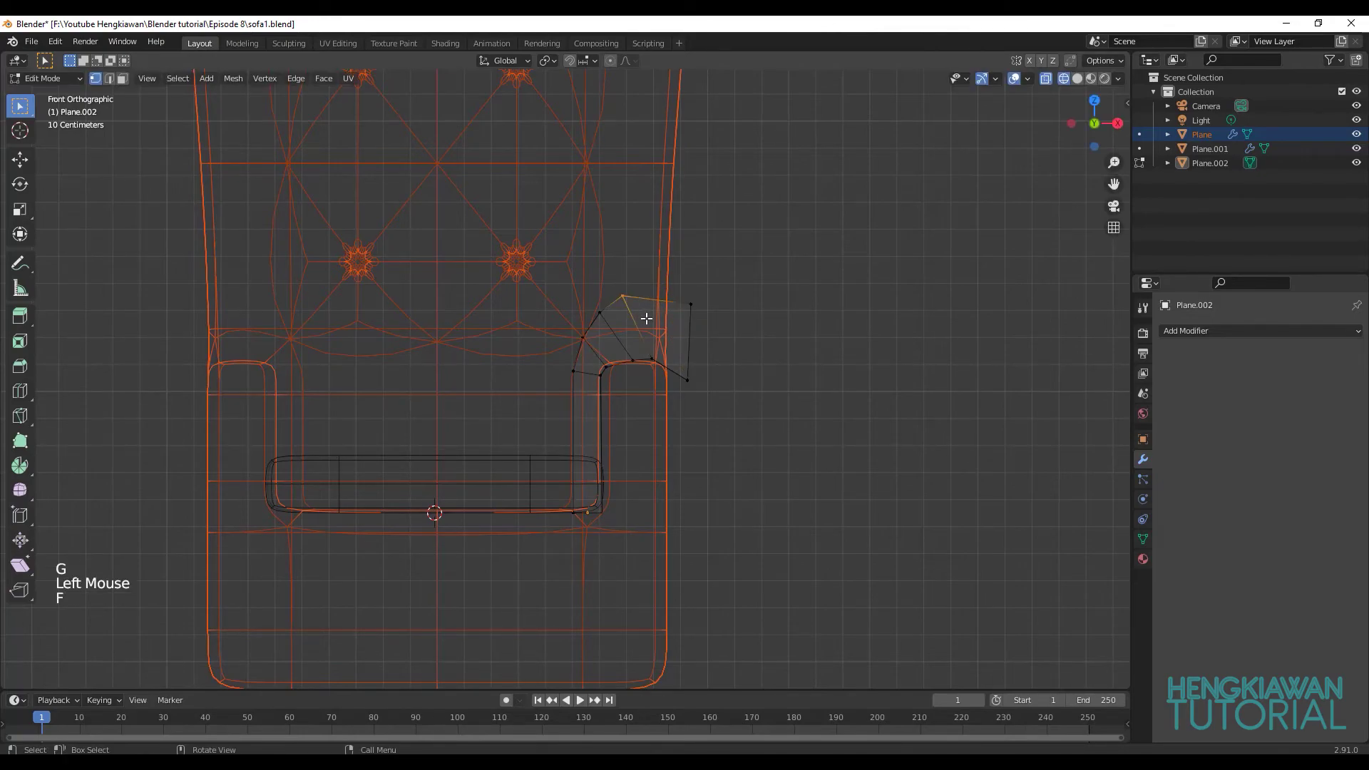
pyautogui.press('g')
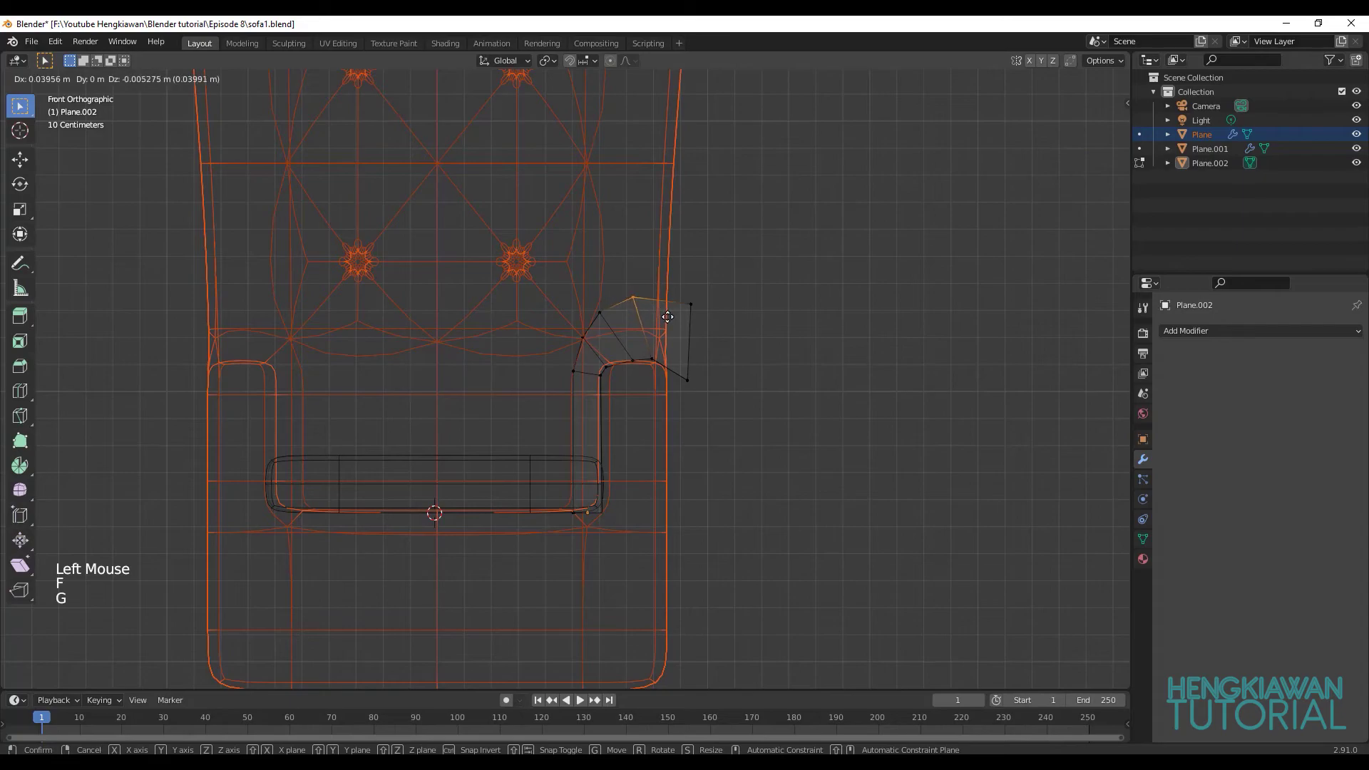
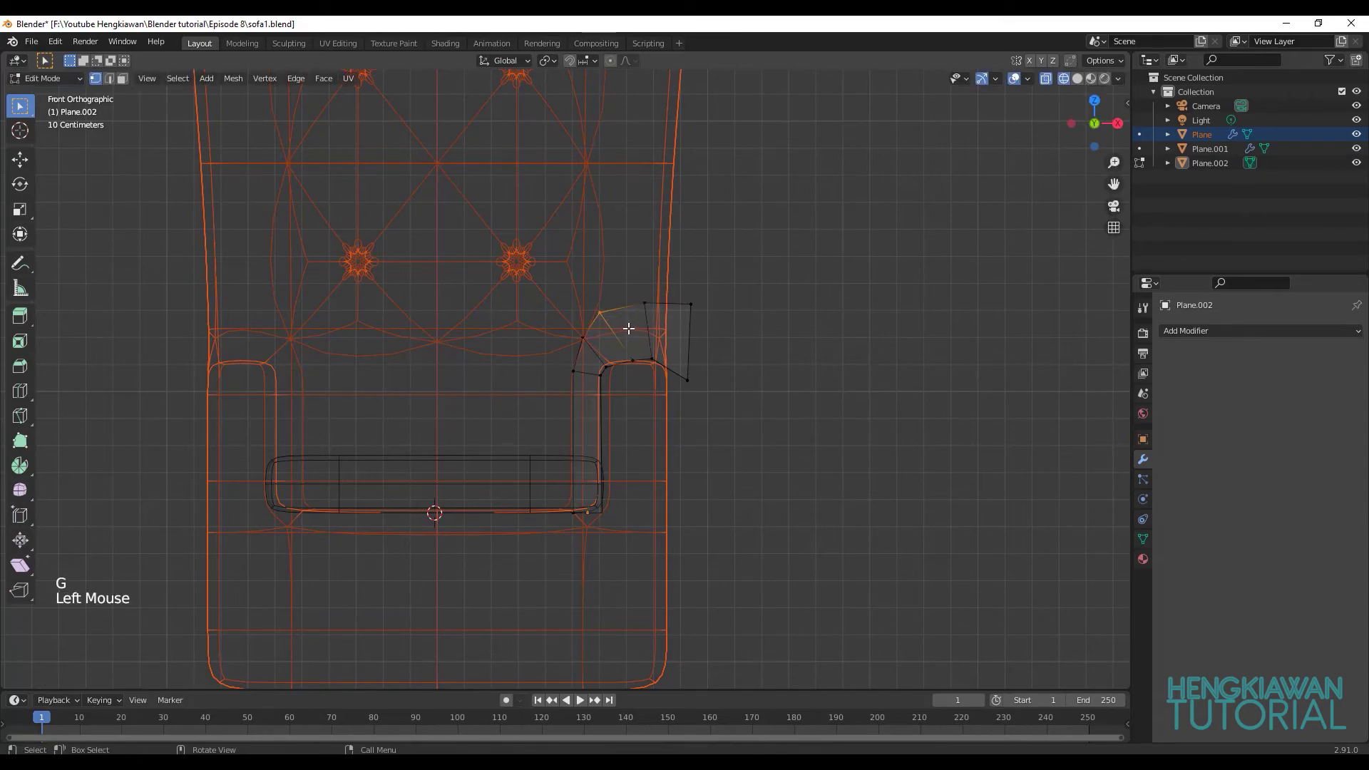
pyautogui.press('g')
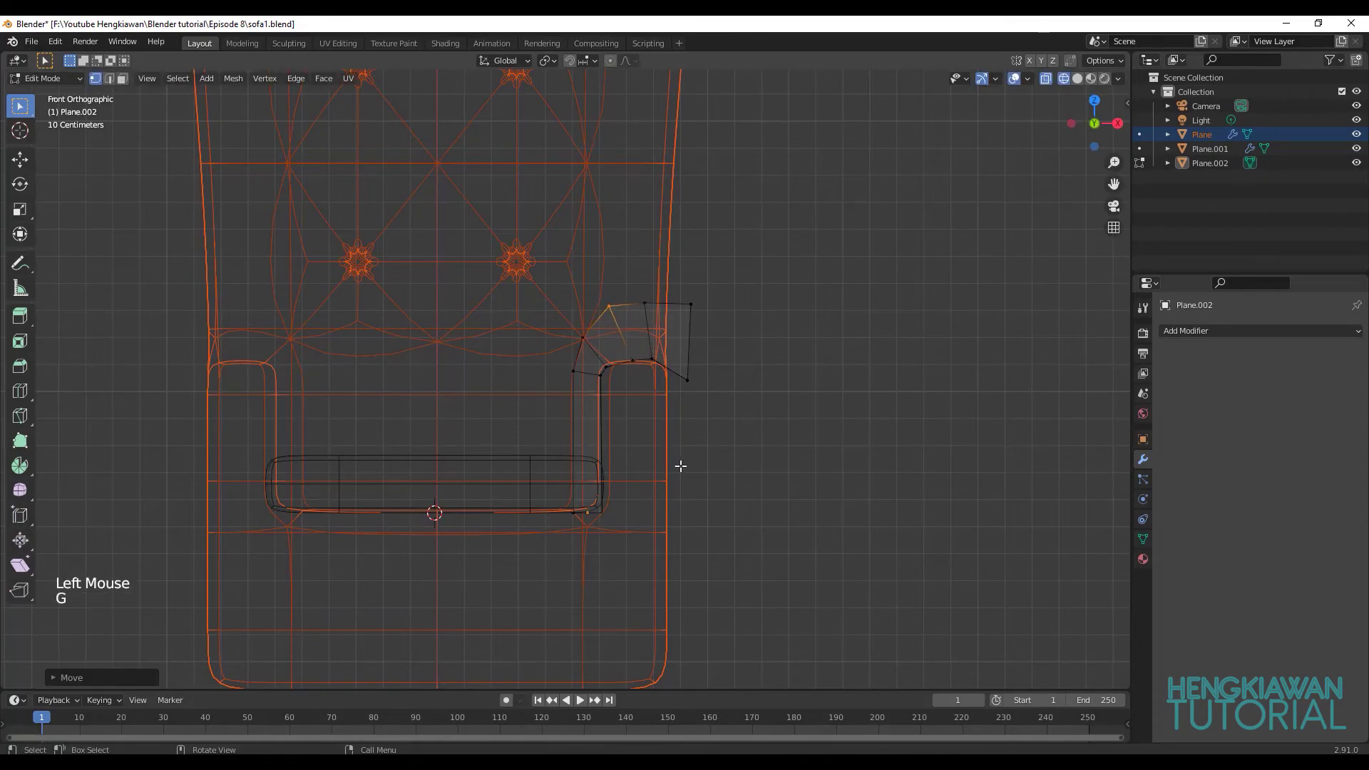
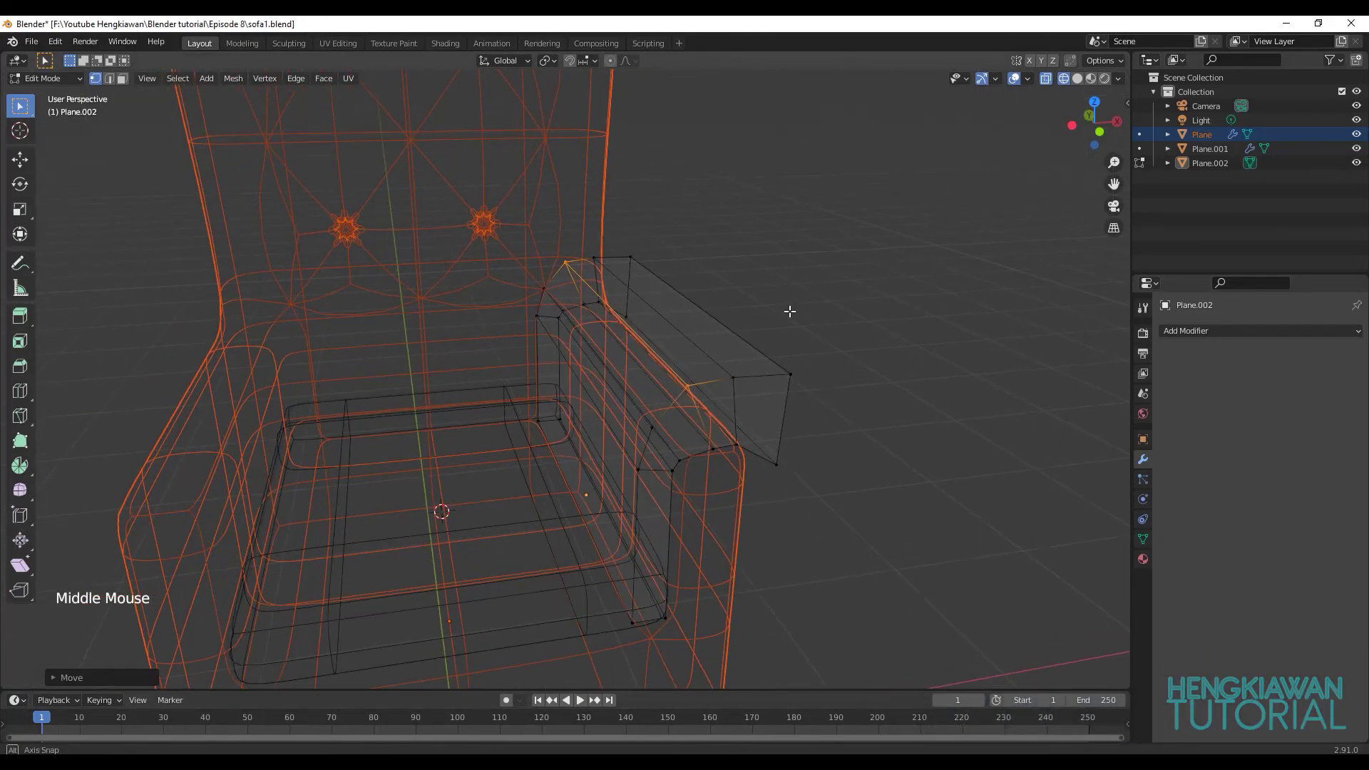
# Extrude the armrest profile along the arm and add subdivision smoothing to it.
pyautogui.press('z')
pyautogui.press('z')
pyautogui.middleClick(667, 362)
pyautogui.press('Tab')
pyautogui.press('ctrl+2')
pyautogui.click(690, 334)
pyautogui.press('ctrl+2')
pyautogui.rightClick(694, 333)
# Add edge loops near the armrest ends, spread them along its length, and finish editing.
pyautogui.press('ctrl+r')
pyautogui.press('Tab')
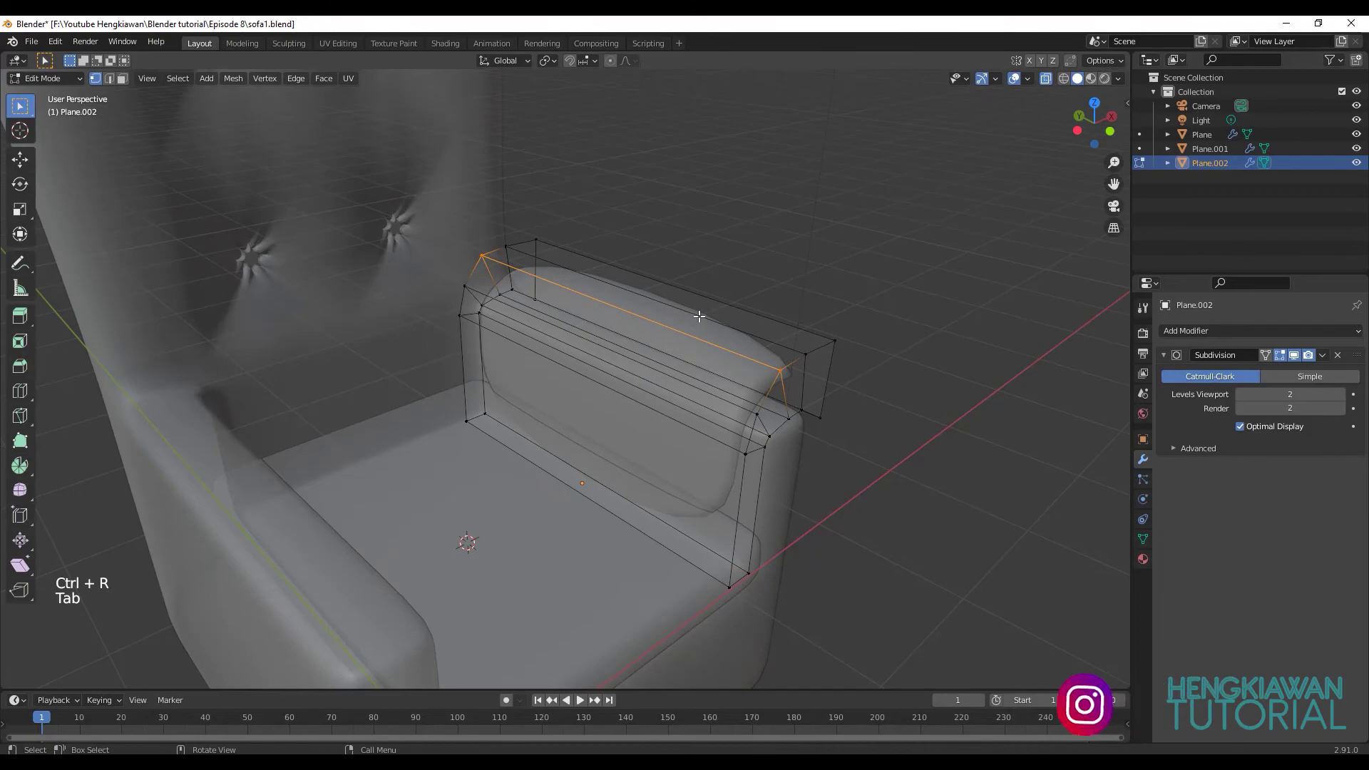
pyautogui.press('ctrl+r')
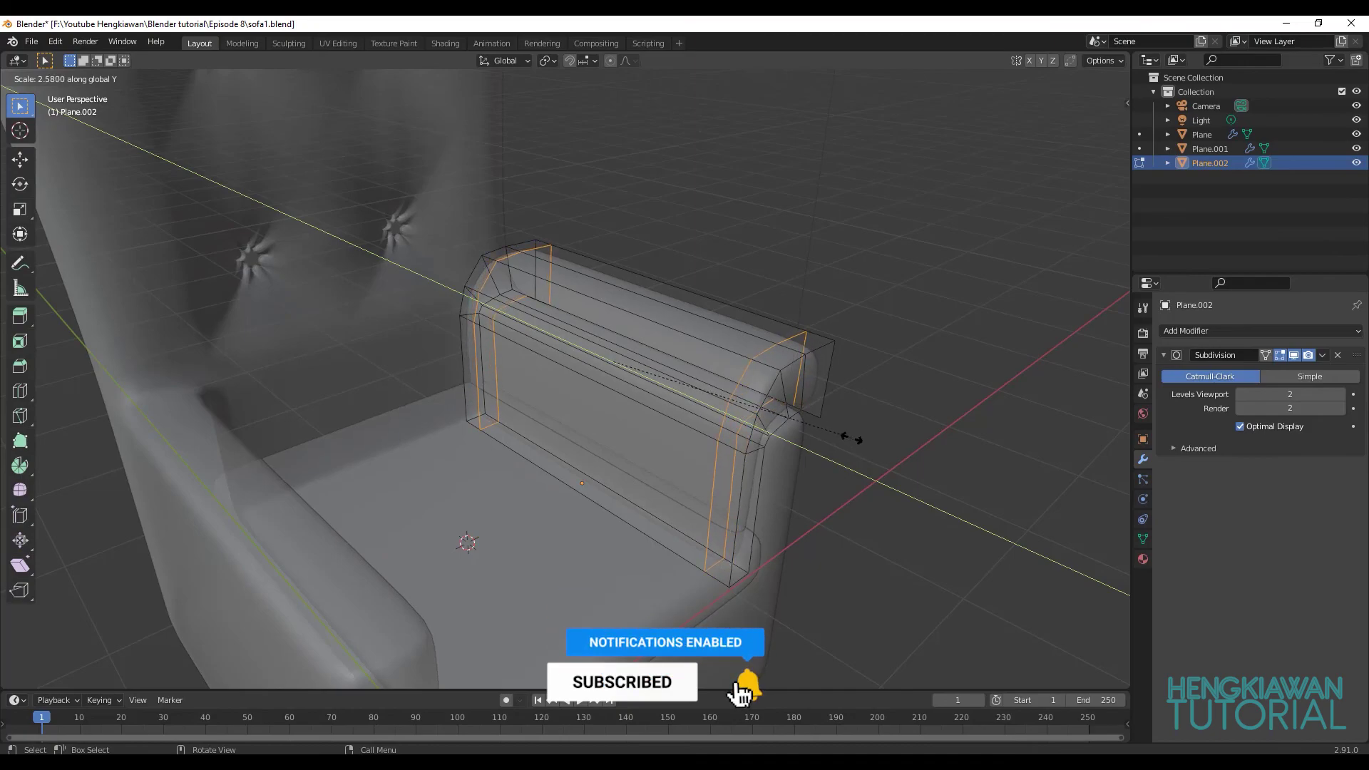
pyautogui.press('Tab')
pyautogui.click(822, 311)
pyautogui.scroll(-3)
pyautogui.click(1015, 85)
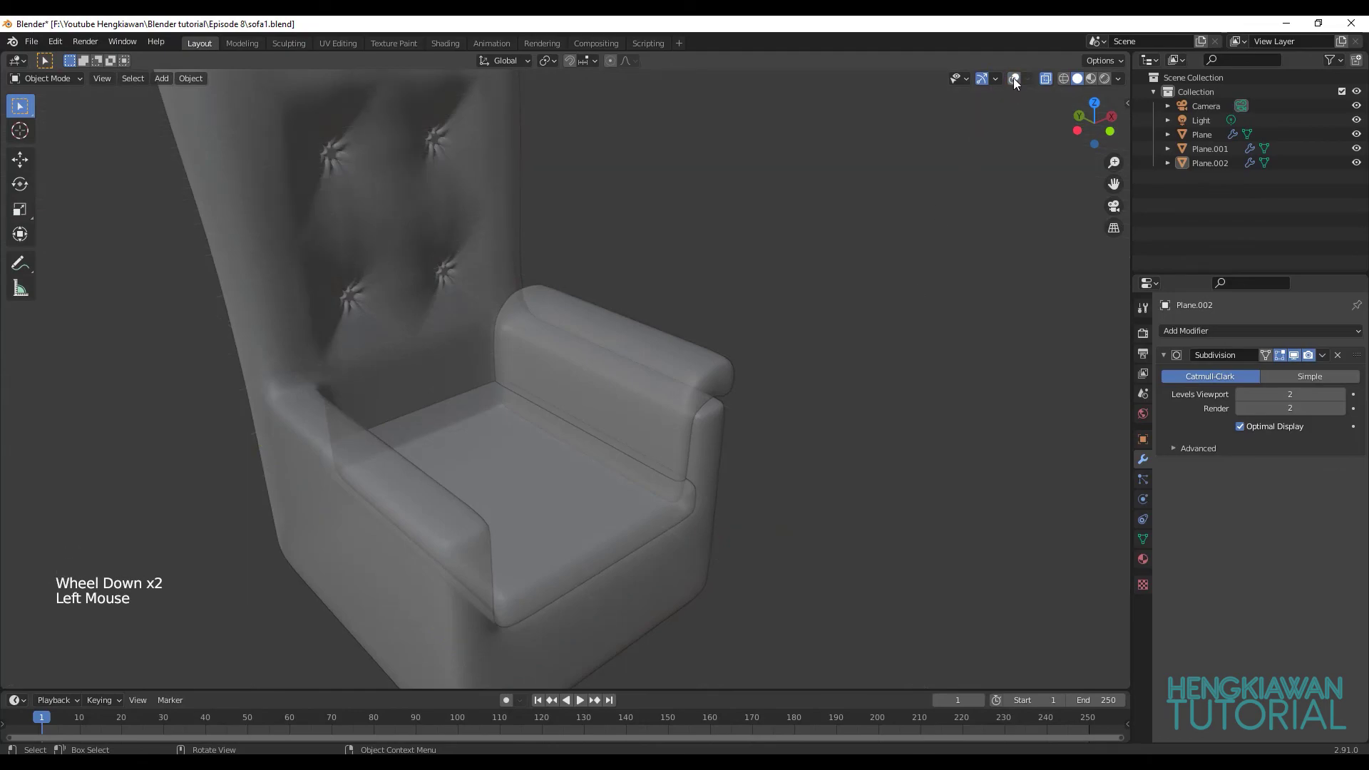
pyautogui.click(1021, 85)
pyautogui.middleClick(715, 519)
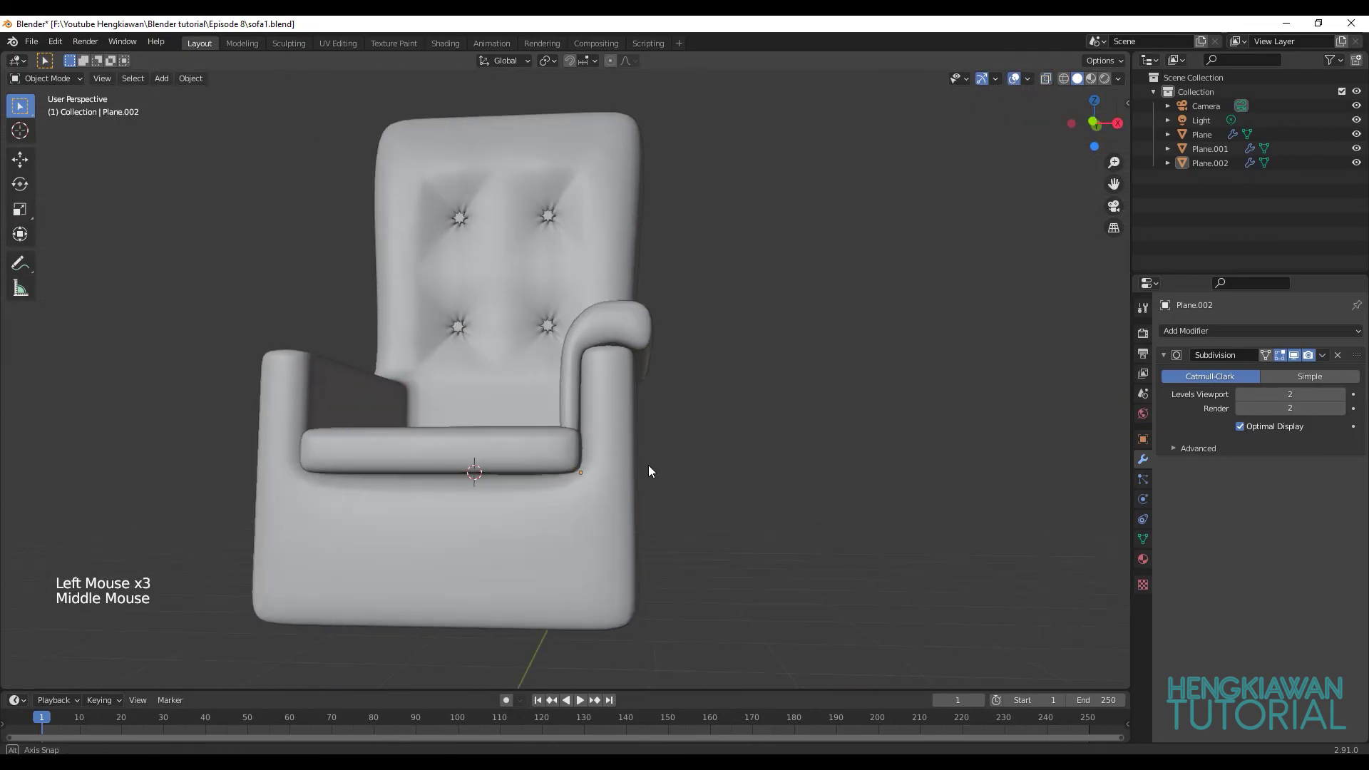
pyautogui.middleClick(620, 472)
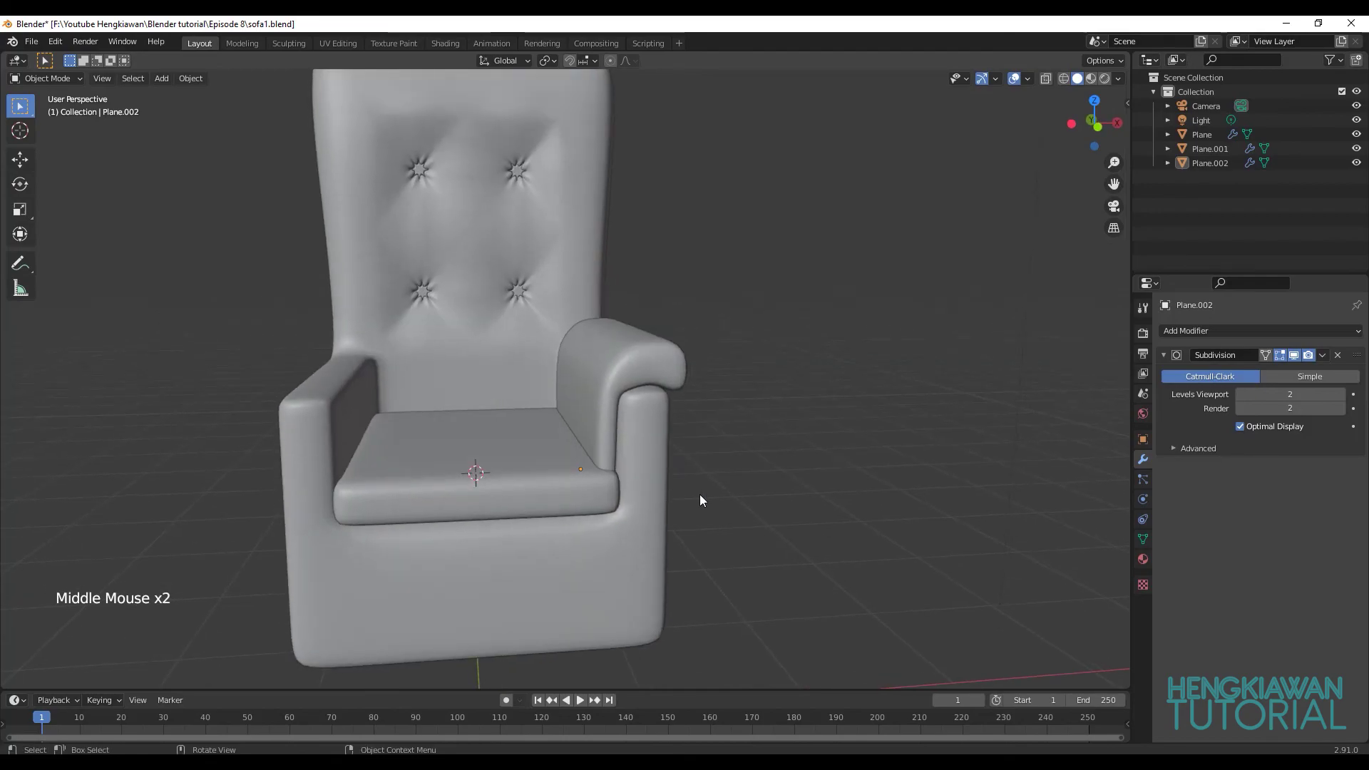
pyautogui.middleClick(741, 486)
pyautogui.middleClick(700, 485)
pyautogui.middleClick(665, 485)
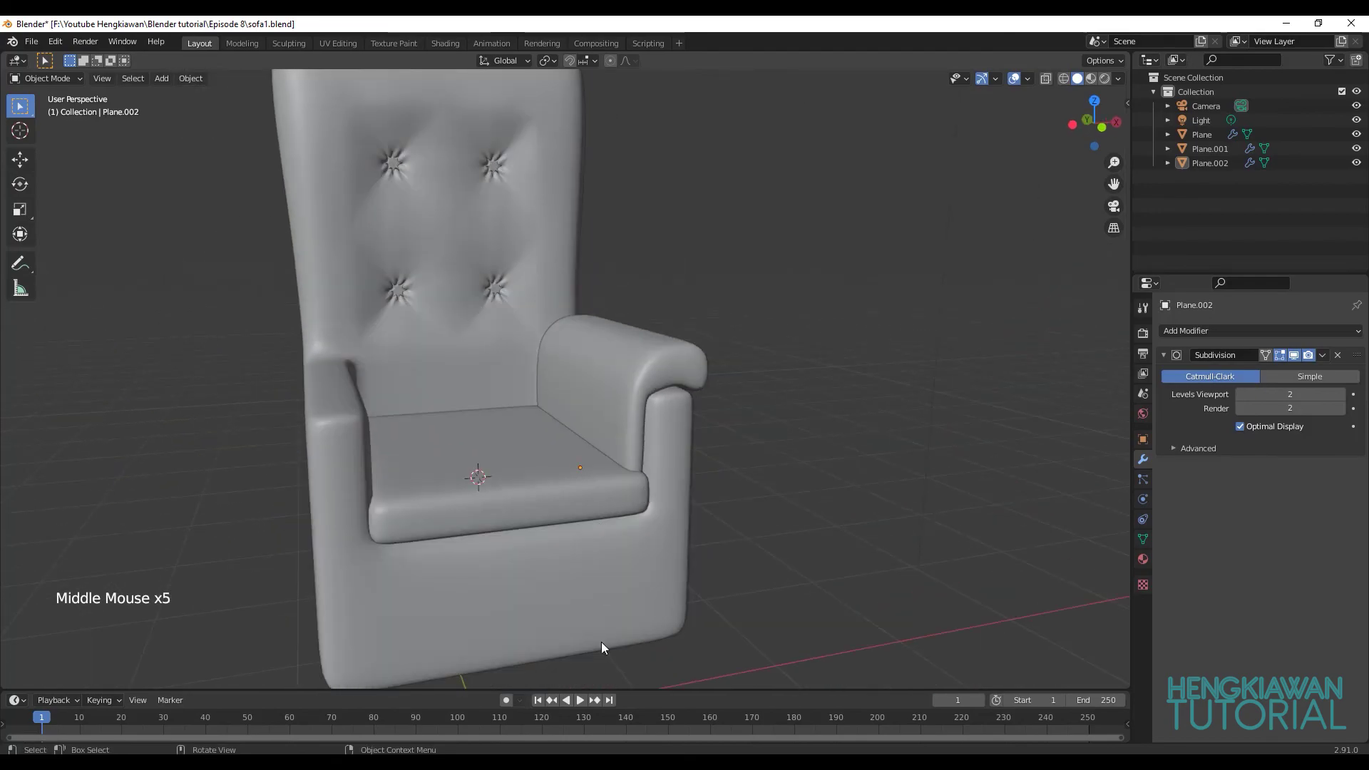
pyautogui.scroll(3)
pyautogui.middleClick(646, 426)
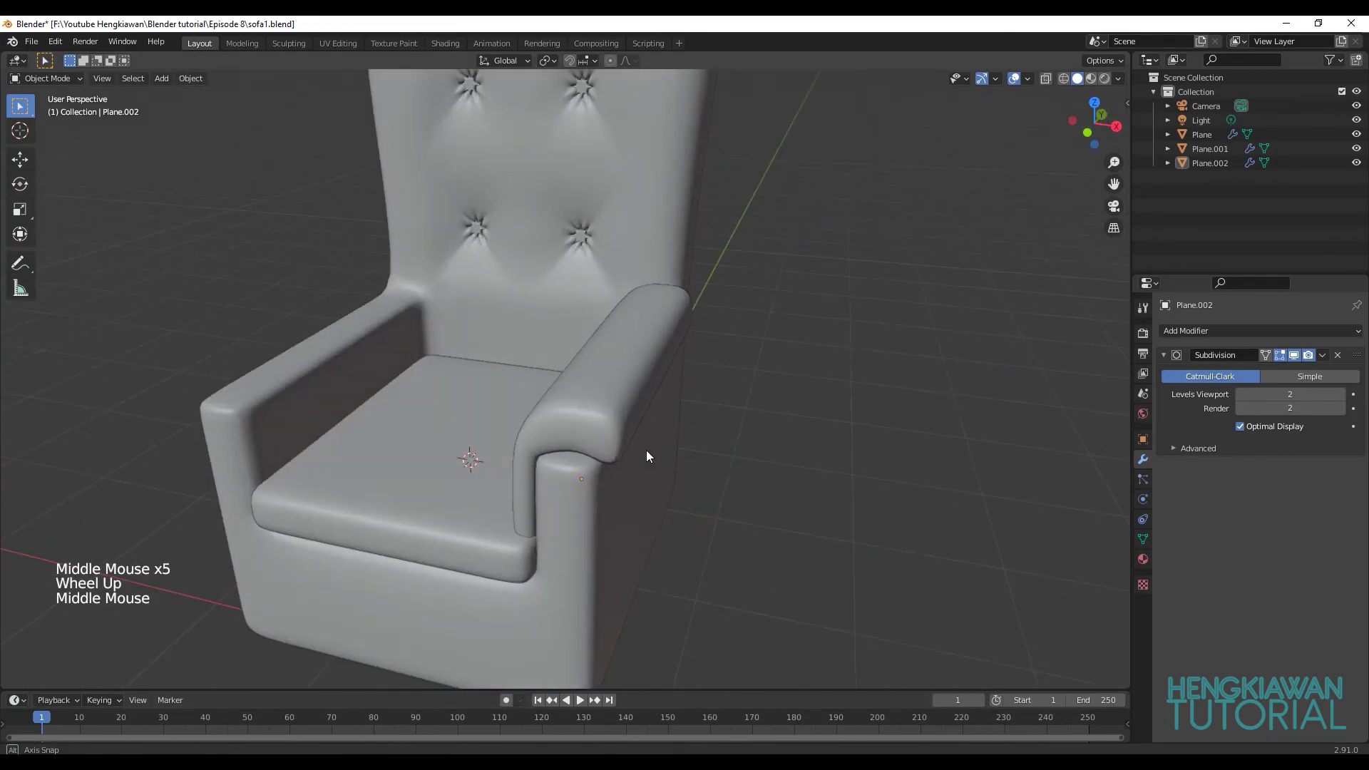